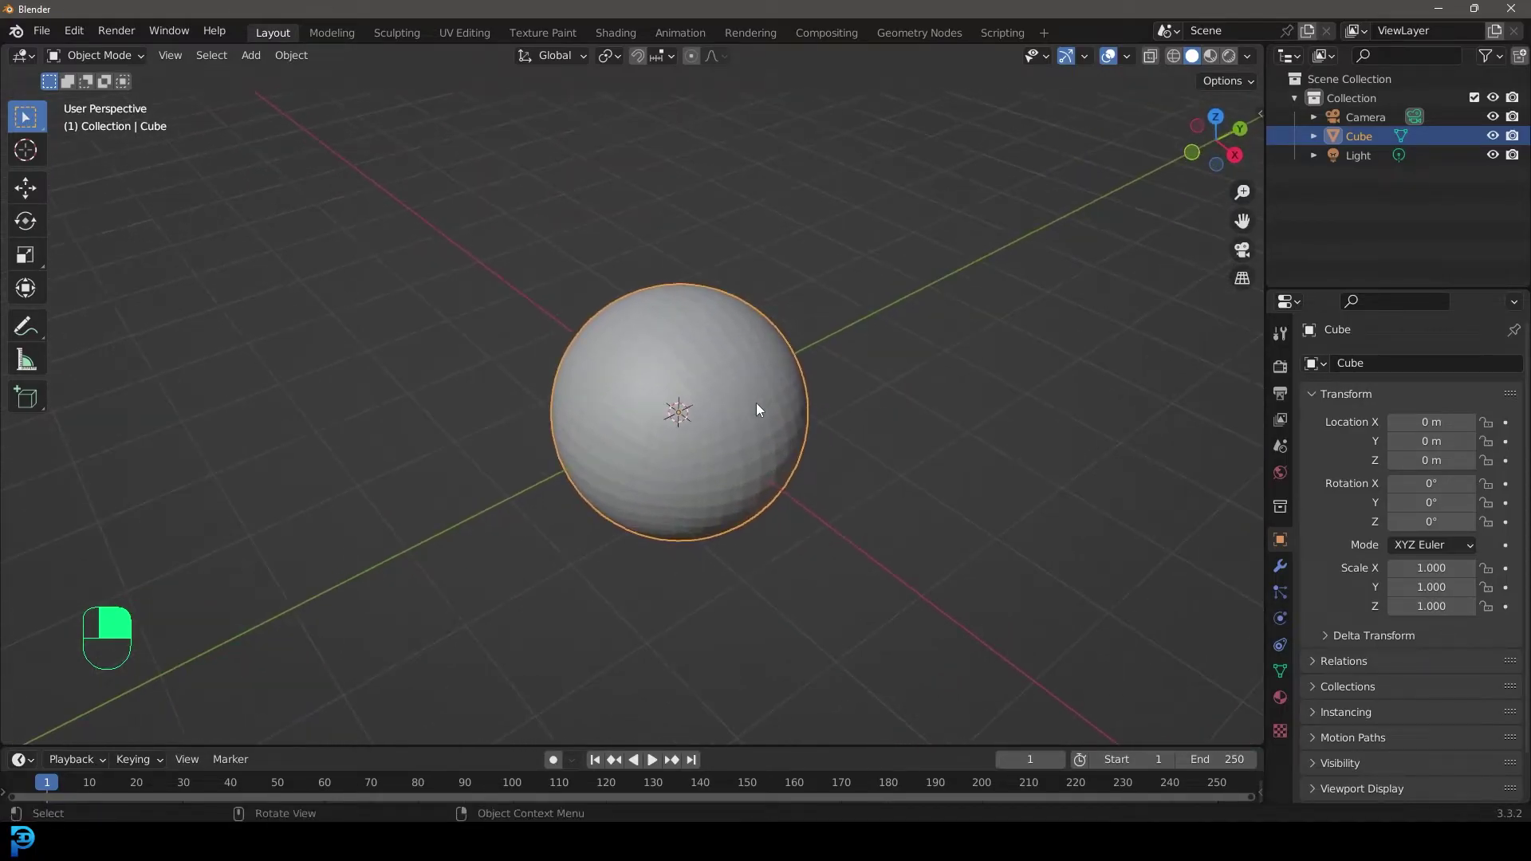
Give the sphere a 1000-particle system, set its Gravity field weight to 0 and replay so particles drift outward.
{"action": "middle_click", "coordinate": [1283, 597]}
{"action": "right_click", "coordinate": [1284, 597]}
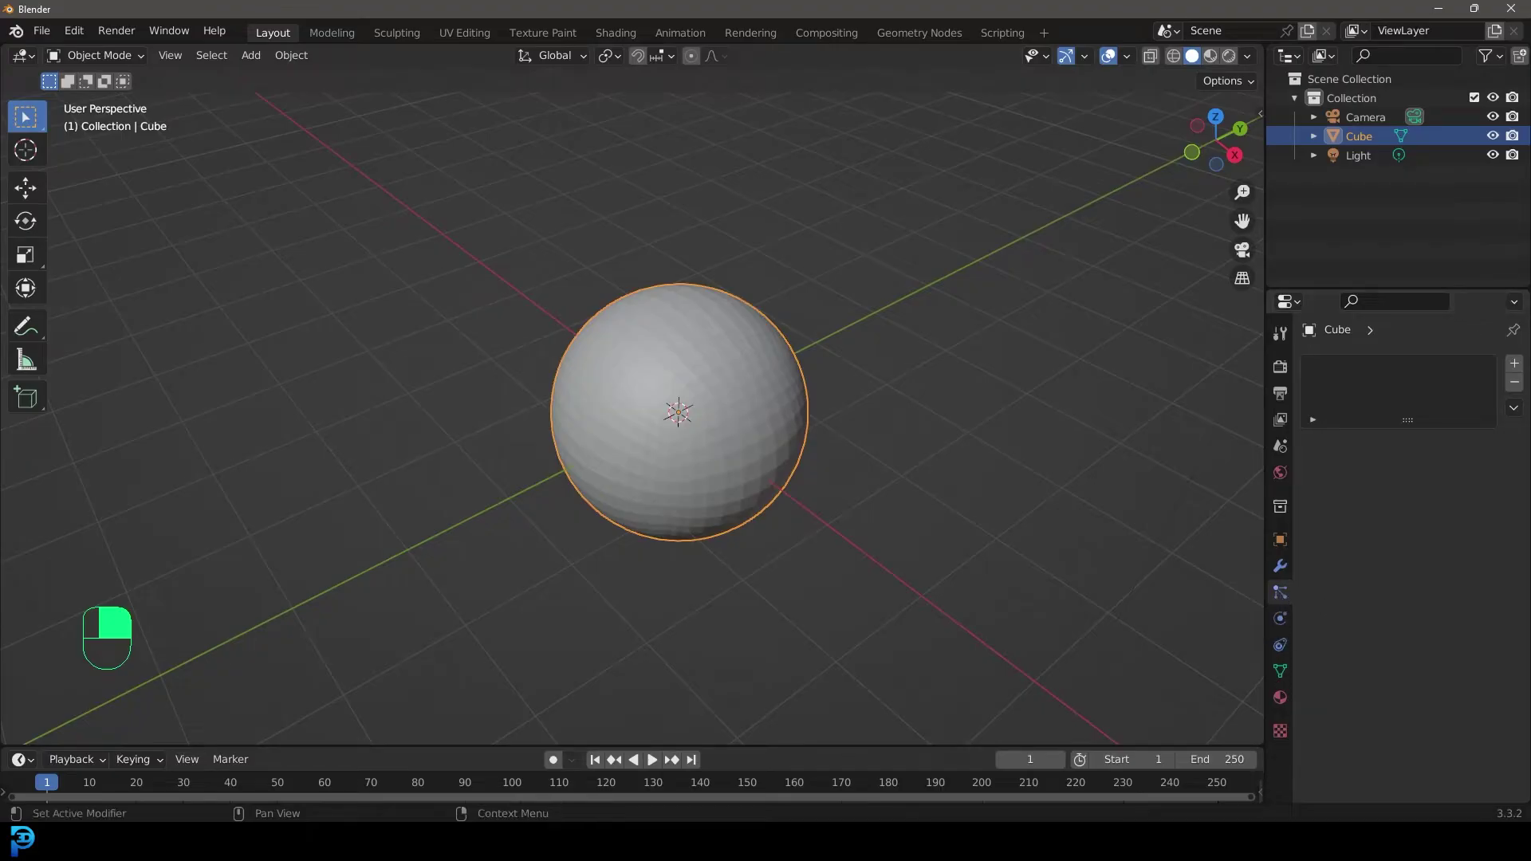
{"action": "left_click_drag", "start_coordinate": [1515, 364], "coordinate": [796, 490]}
{"action": "key", "text": "space"}
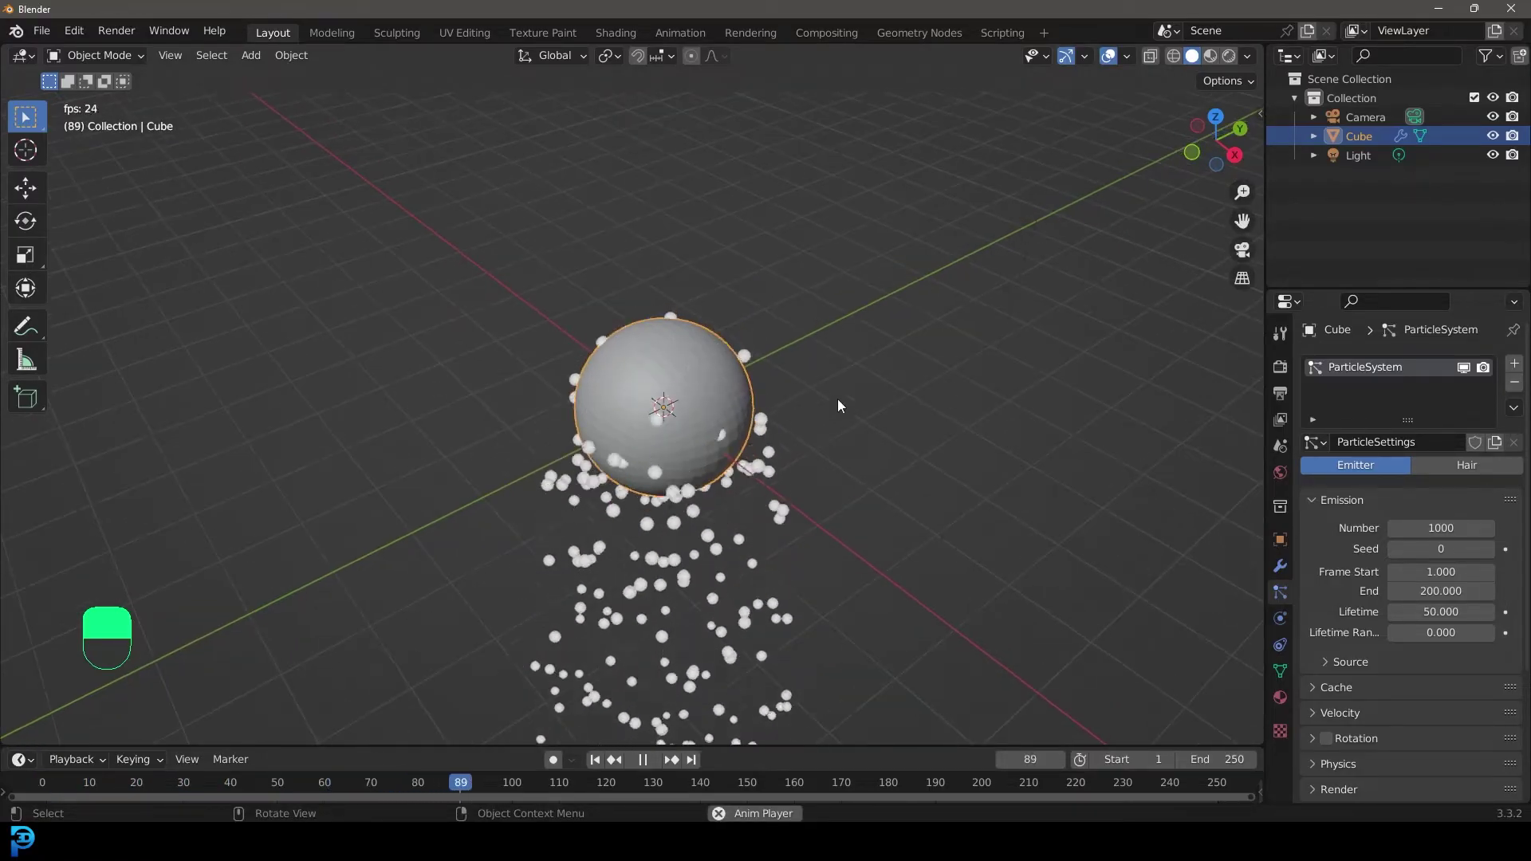
{"action": "key", "text": "space"}
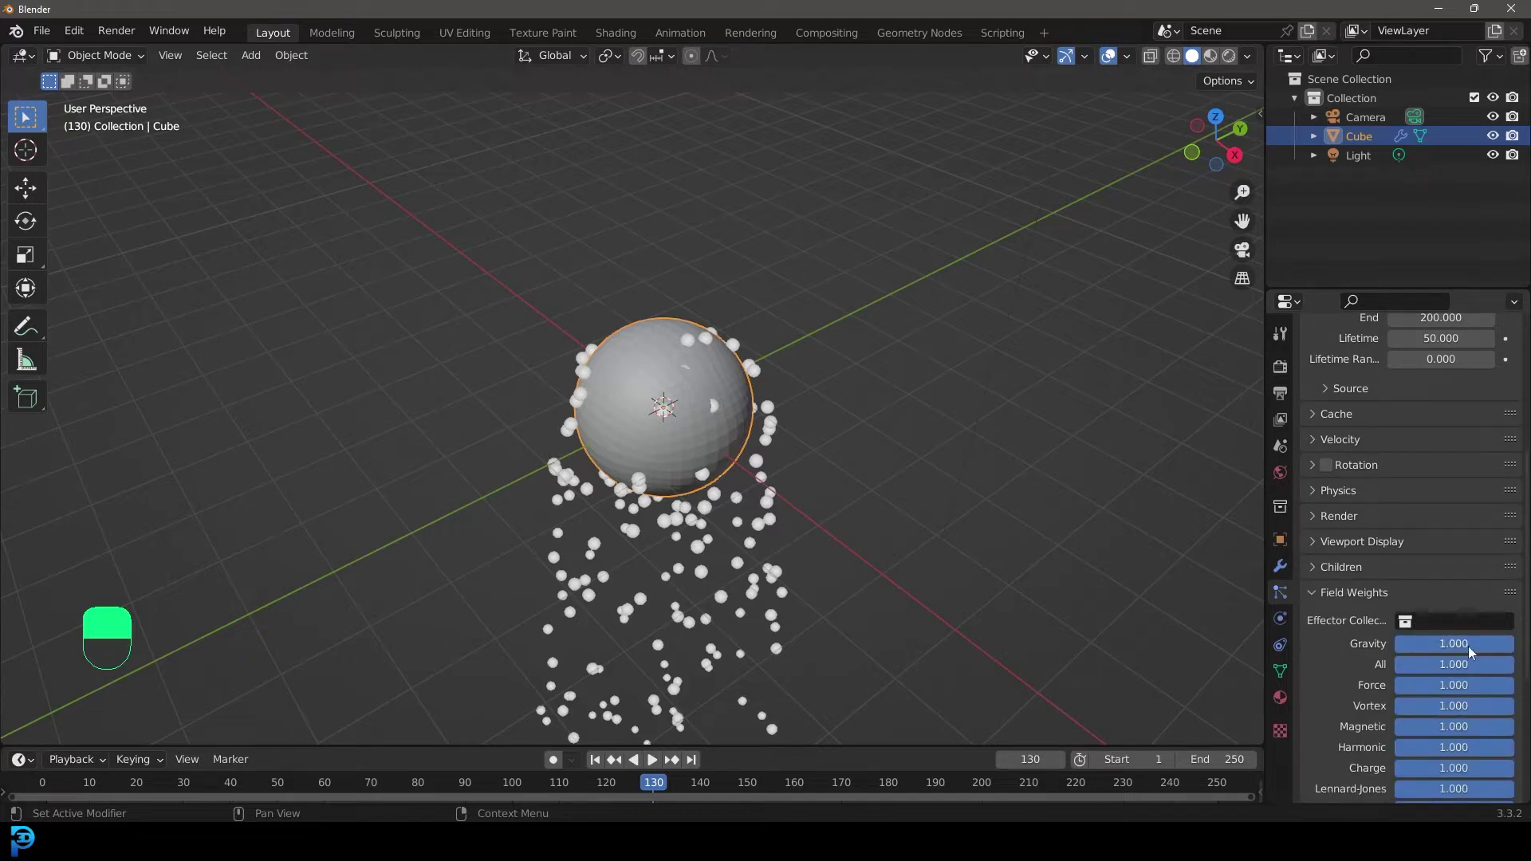
{"action": "key", "text": "space"}
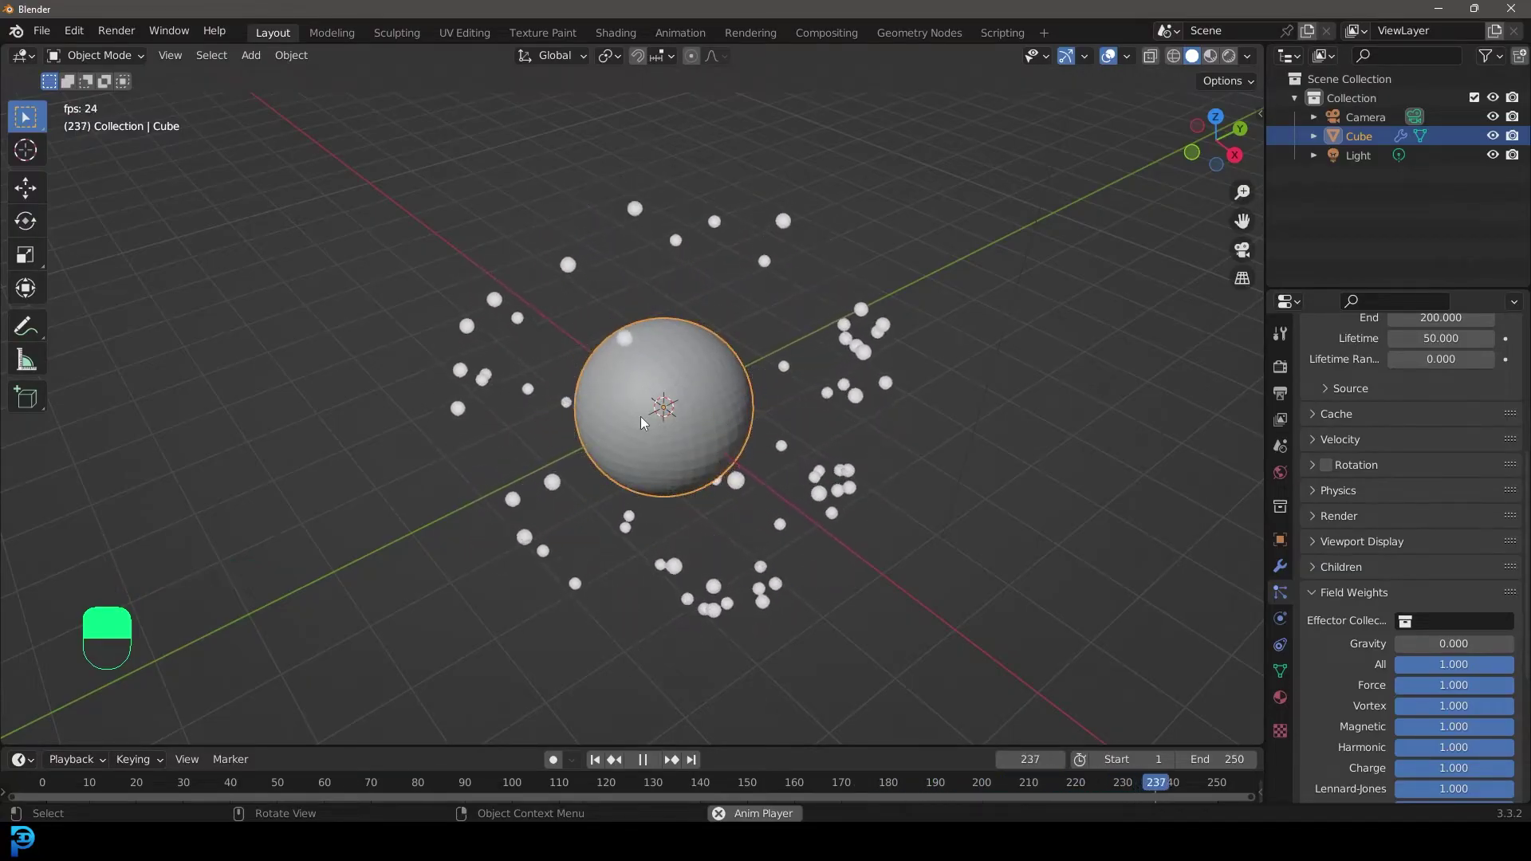
{"action": "key", "text": "space"}
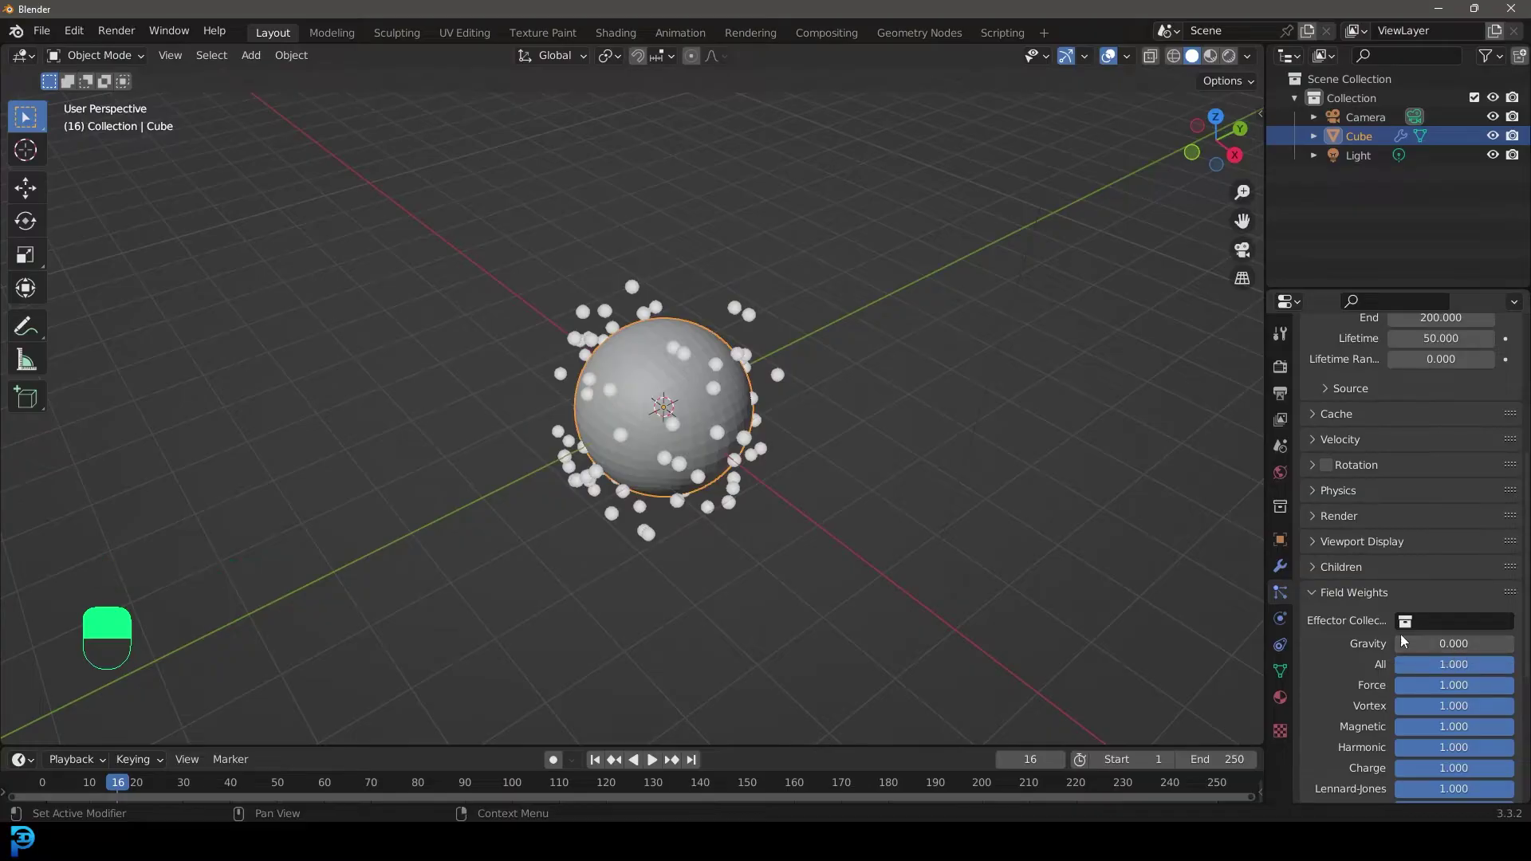
From front view, add a Wind force field to the scene via Add > Force Field.
{"action": "key", "text": "space"}
{"action": "key", "text": "KP_1"}
{"action": "key", "text": "space"}
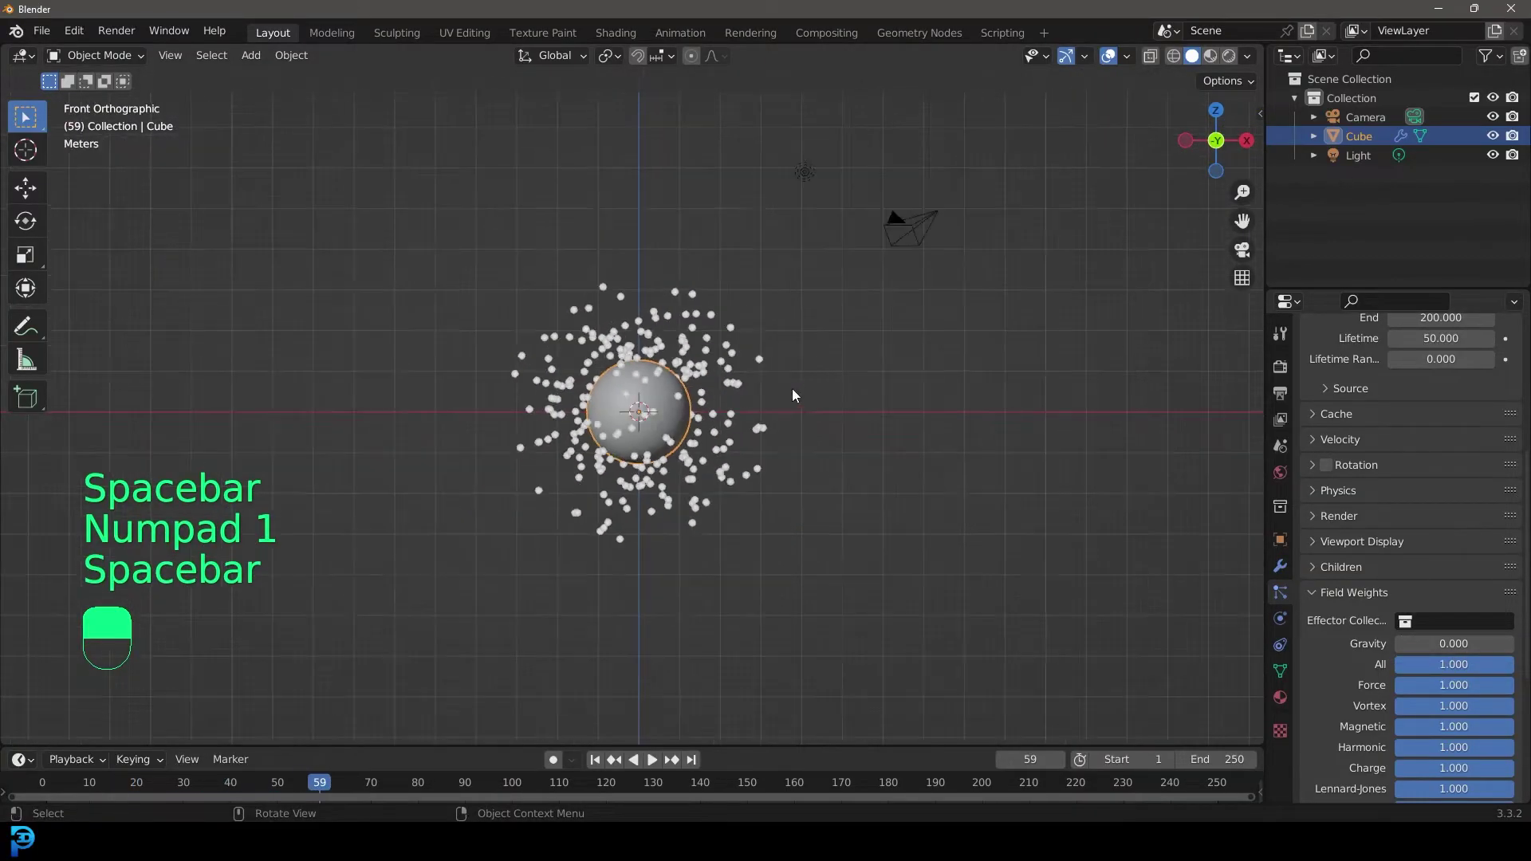
{"action": "key", "text": "shift+a"}
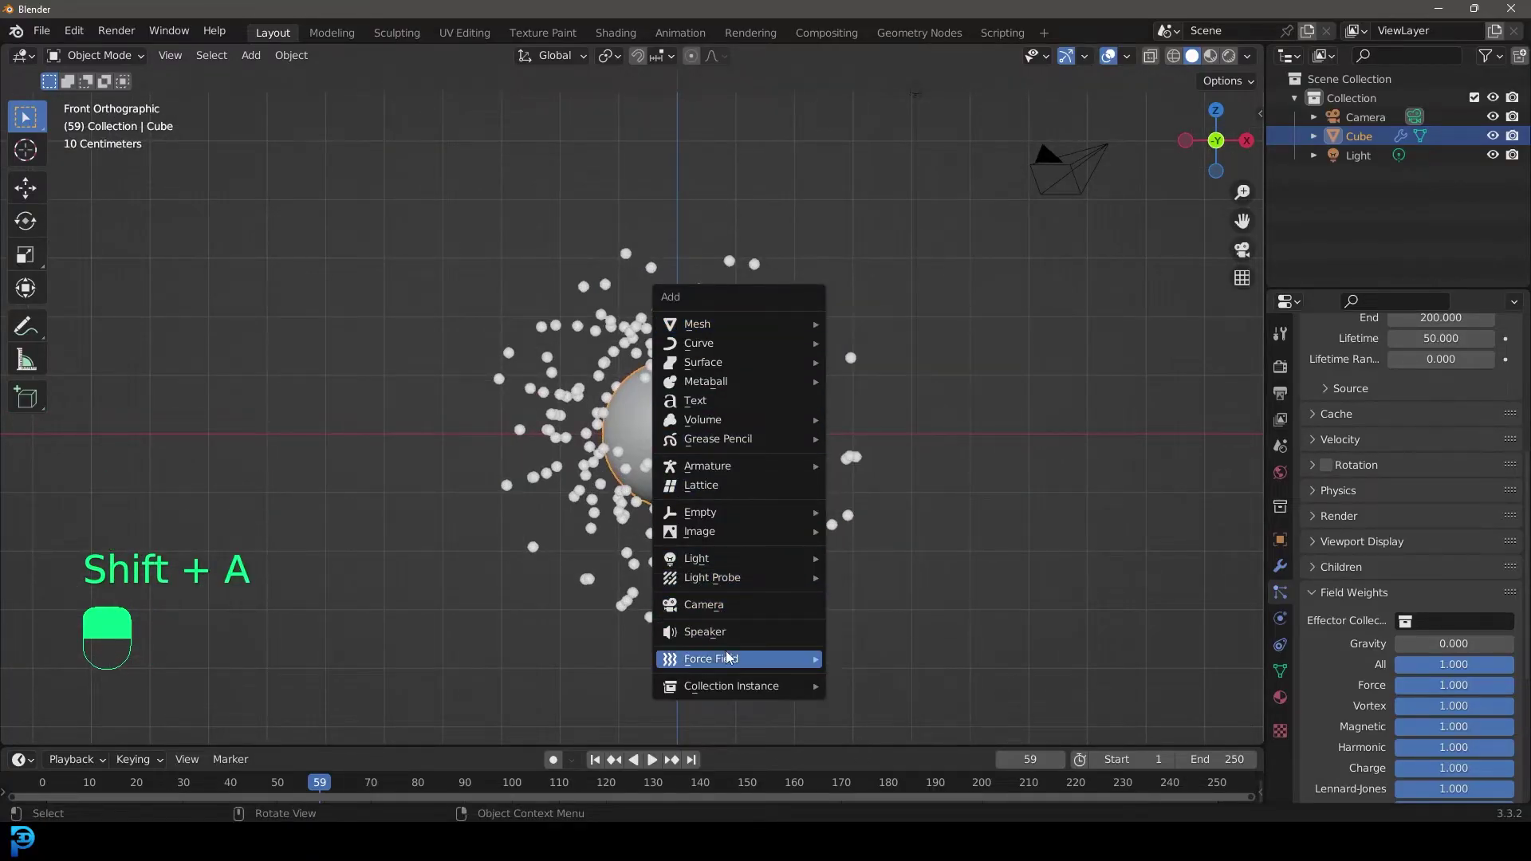
{"action": "left_click_drag", "start_coordinate": [715, 657], "coordinate": [956, 569]}
{"action": "left_click_drag", "start_coordinate": [715, 656], "coordinate": [821, 325]}
Move the Wind left of the sphere, rotate it about 85.8° on Y and play the animation.
{"action": "key", "text": "g"}
{"action": "key", "text": "r"}
{"action": "left_click_drag", "start_coordinate": [908, 536], "coordinate": [821, 325]}
{"action": "key", "text": "space"}
Set the particle Emission End to 300 and Lifetime to 400.
{"action": "left_click_drag", "start_coordinate": [821, 325], "coordinate": [880, 378]}
{"action": "key", "text": "space"}
{"action": "left_click_drag", "start_coordinate": [879, 377], "coordinate": [879, 377]}
{"action": "key", "text": "0"}
{"action": "key", "text": "0"}
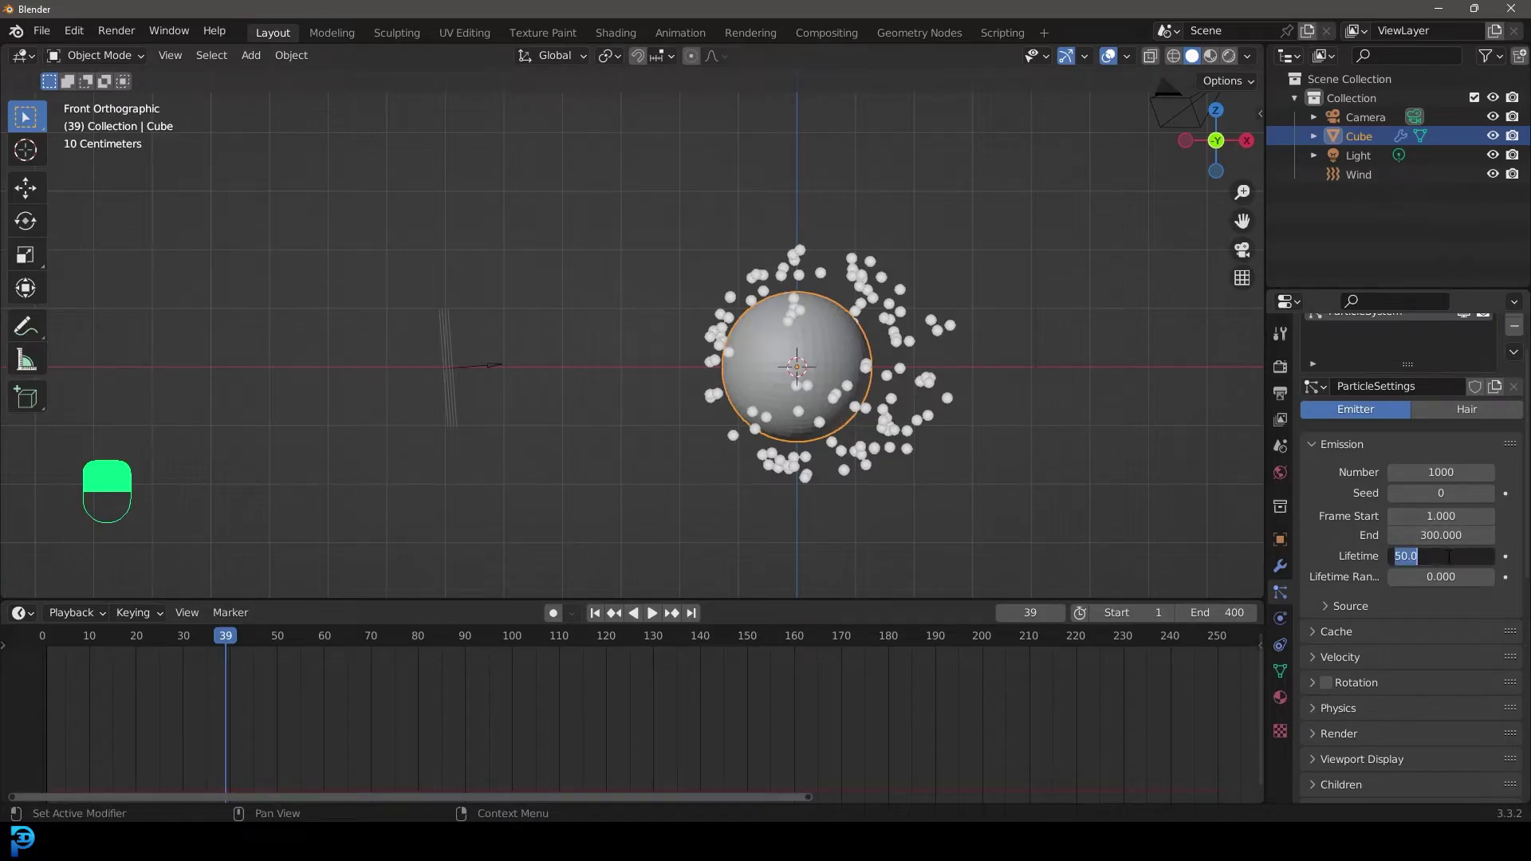
{"action": "key", "text": "0"}
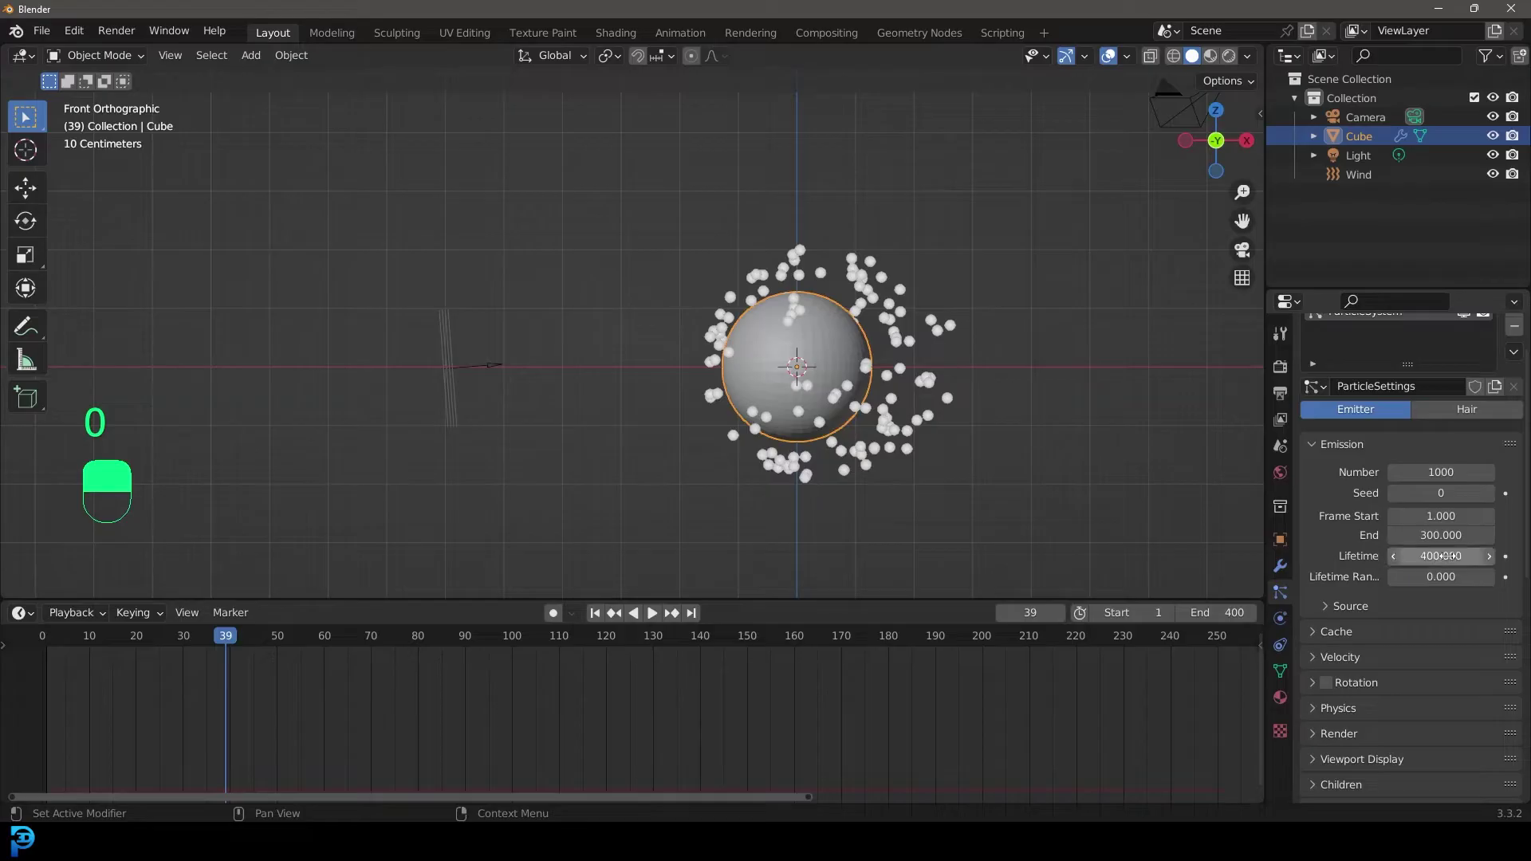
Extend the scene to frame 400 and play from the start to see the long particle trail.
{"action": "key", "text": "shift+Left"}
{"action": "key", "text": "space"}
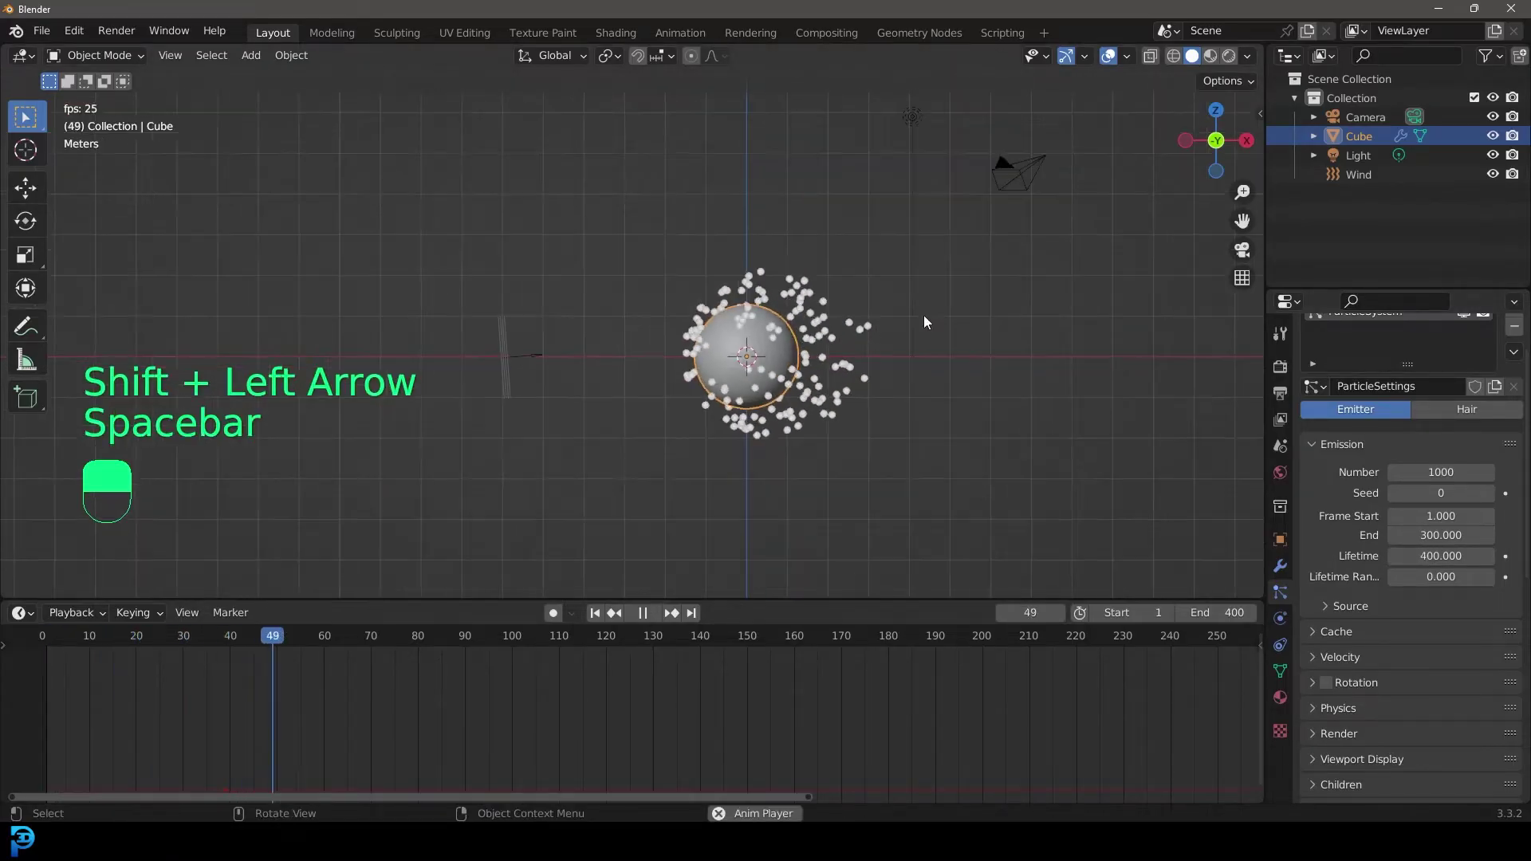
{"action": "left_click_drag", "start_coordinate": [422, 382], "coordinate": [1290, 578]}
Select the Wind object and inspect its force field Type dropdown without changing it.
{"action": "key", "text": "space"}
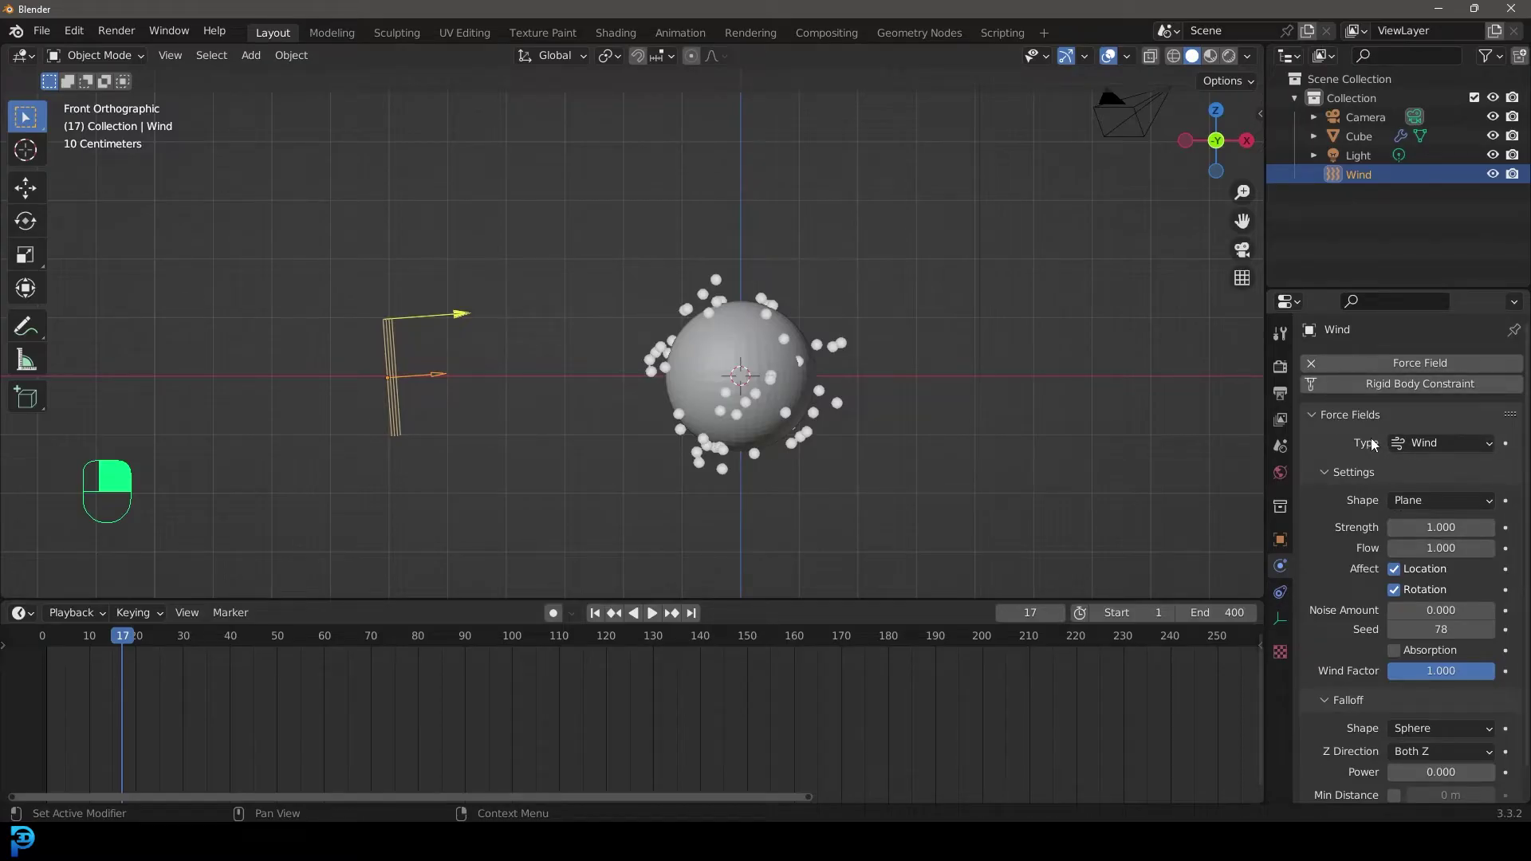
{"action": "key", "text": "shift+a"}
{"action": "left_click", "coordinate": [777, 341]}
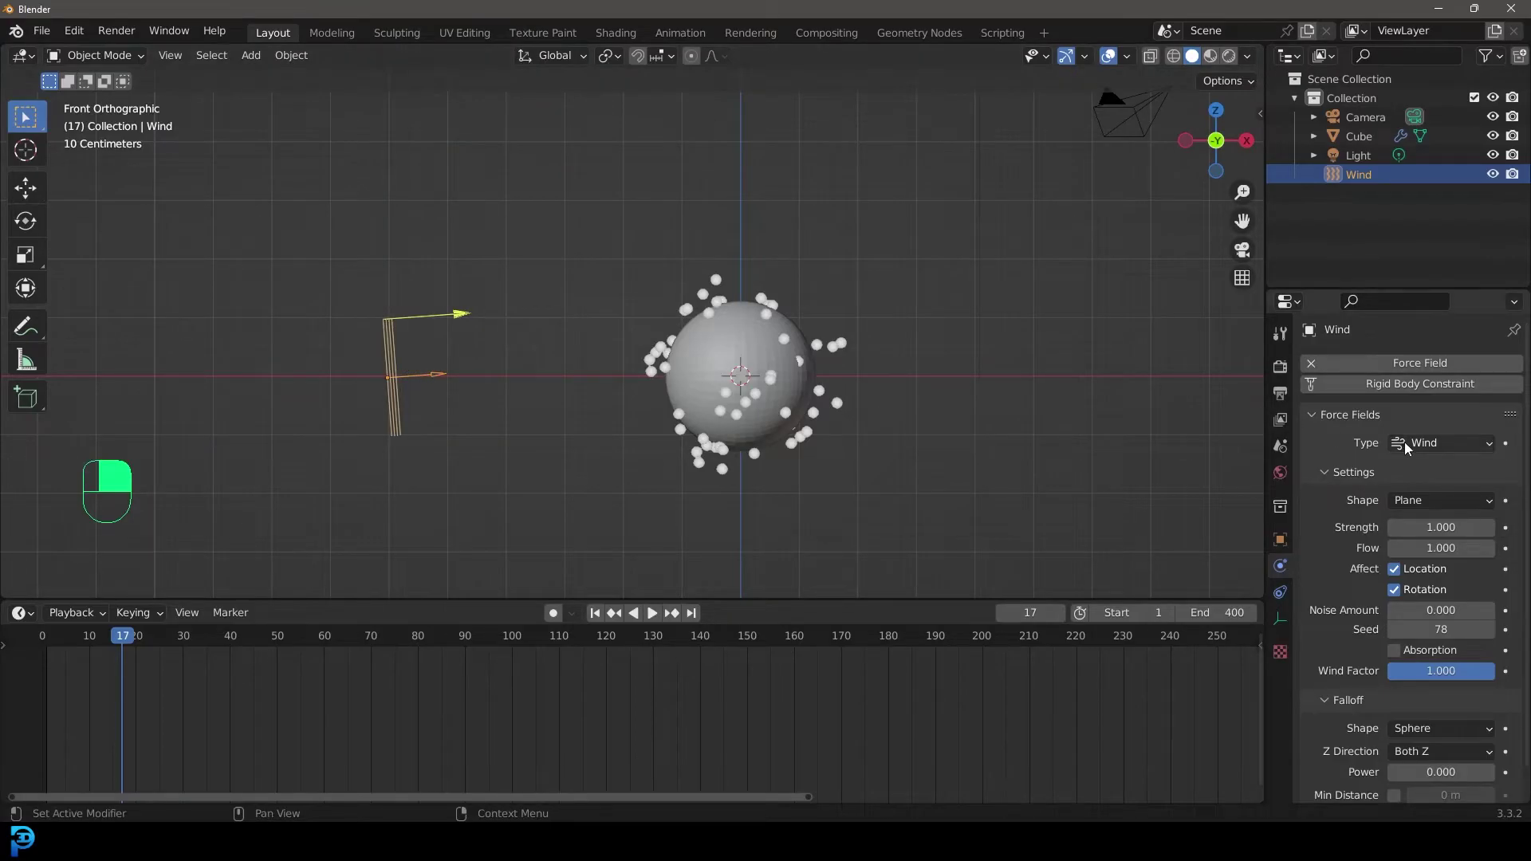
{"action": "right_click", "coordinate": [812, 392]}
{"action": "left_click", "coordinate": [812, 392]}
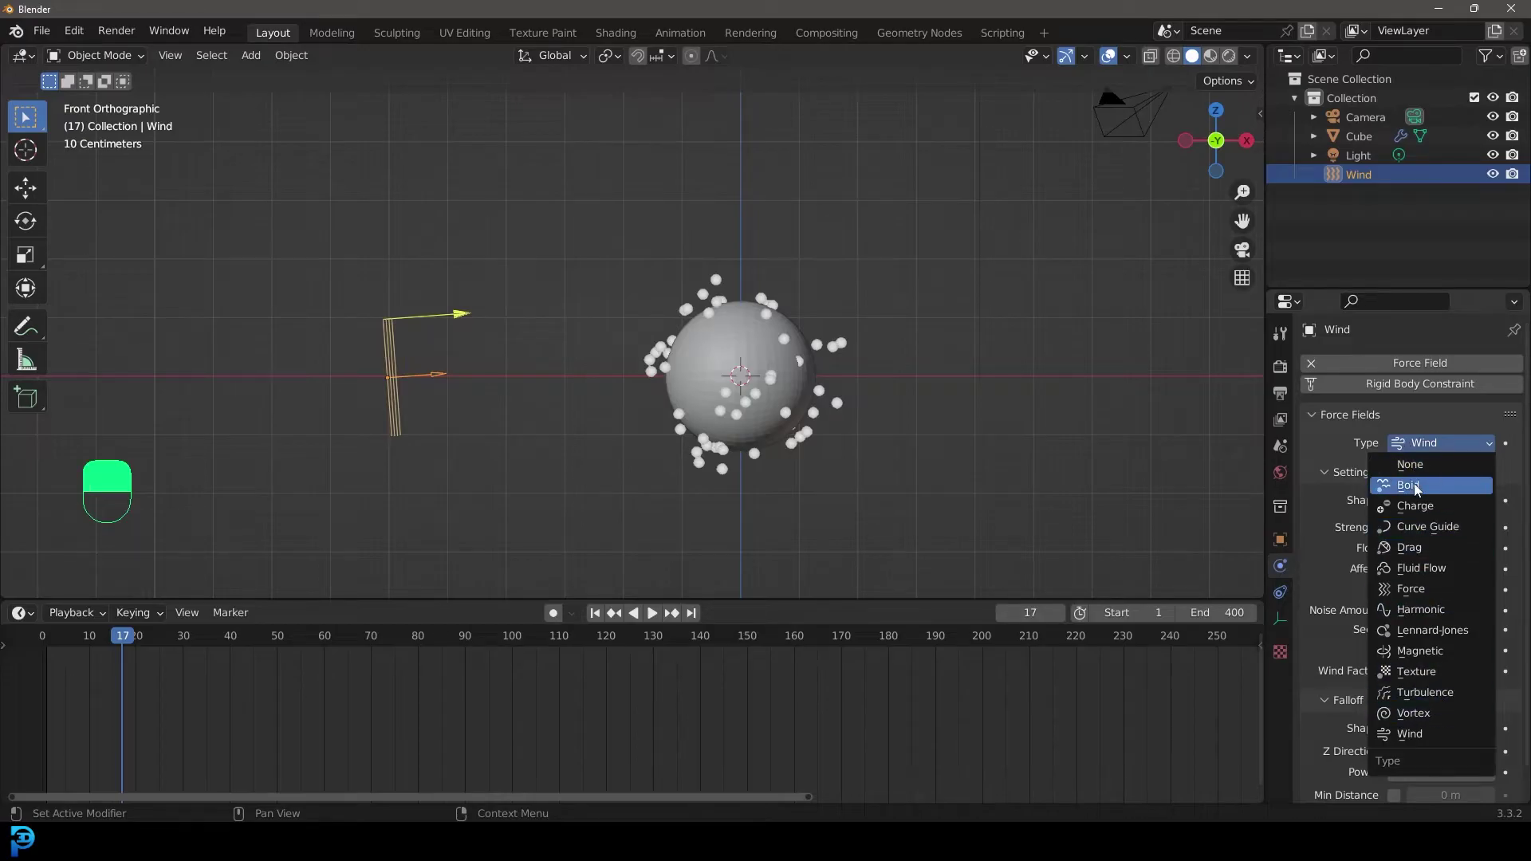
{"action": "key", "text": "shift+a"}
Set the wind Strength to 12, play to see particles blown far right, then select the sphere.
{"action": "middle_click", "coordinate": [645, 311]}
{"action": "right_click", "coordinate": [645, 311]}
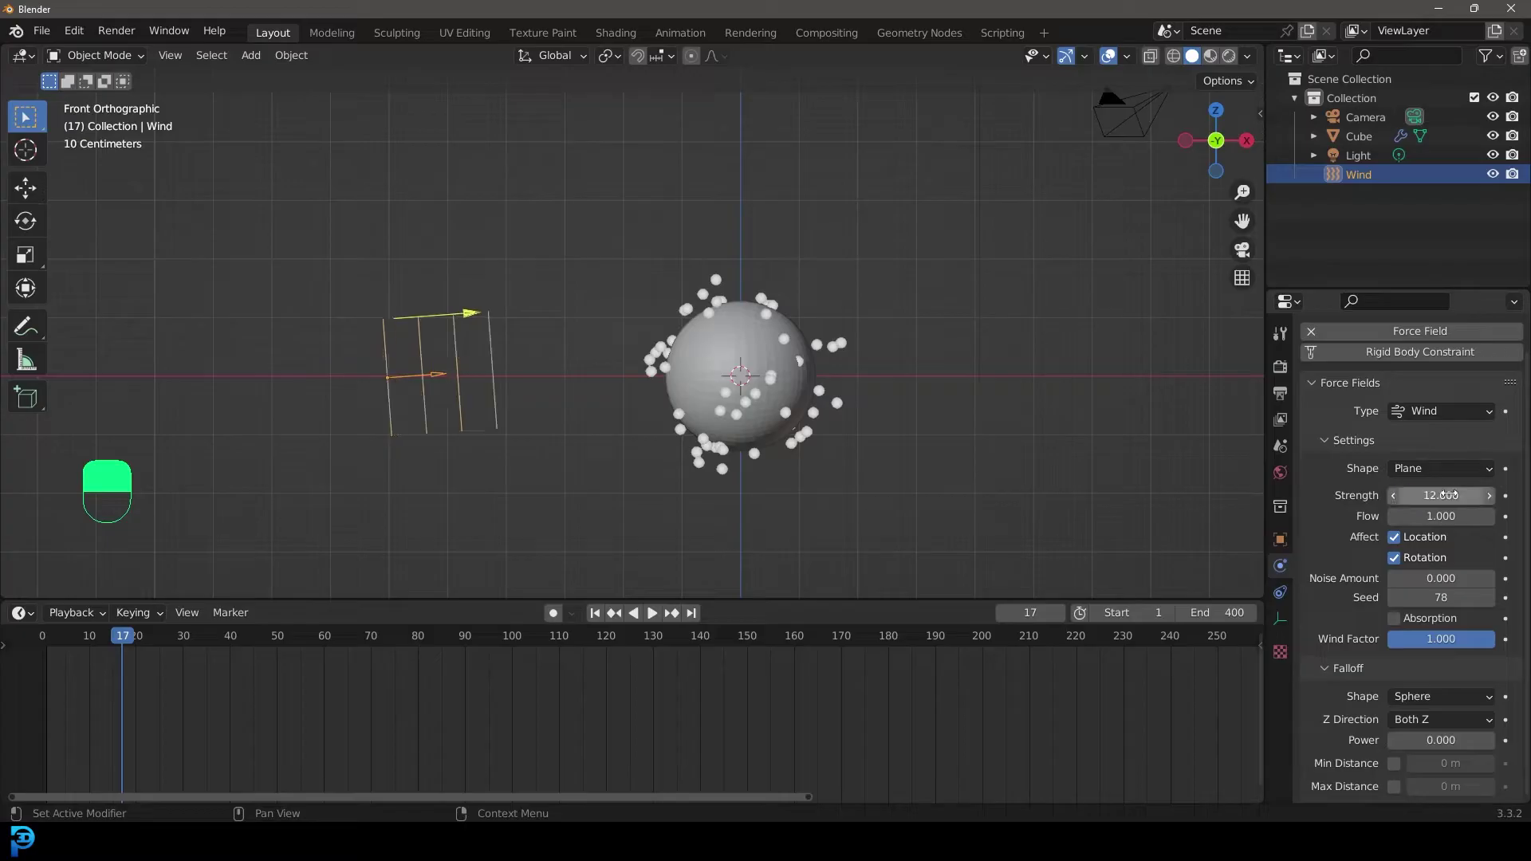
{"action": "key", "text": "space"}
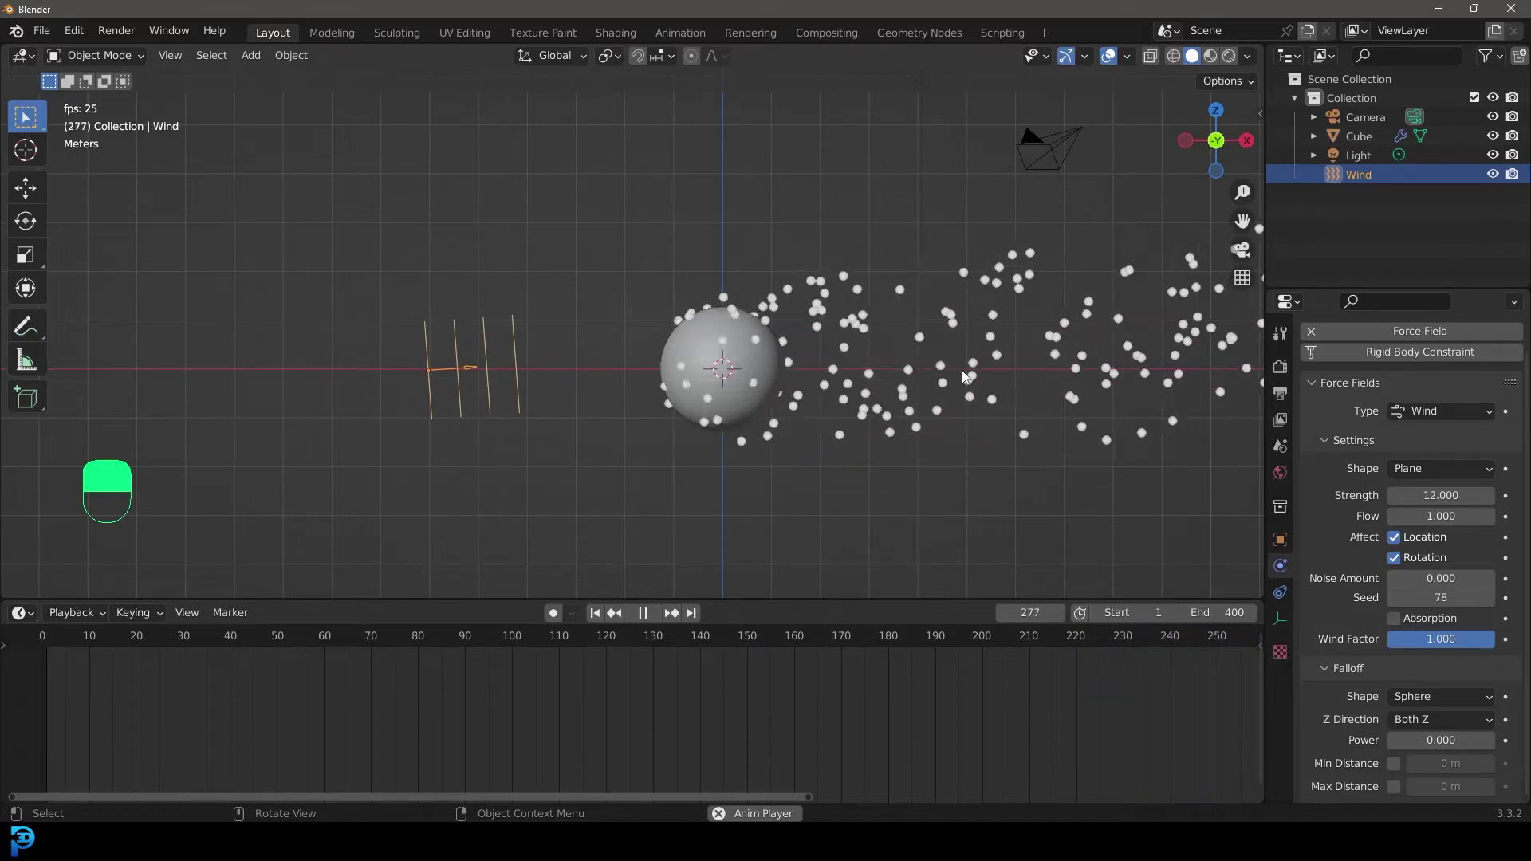
{"action": "key", "text": "space"}
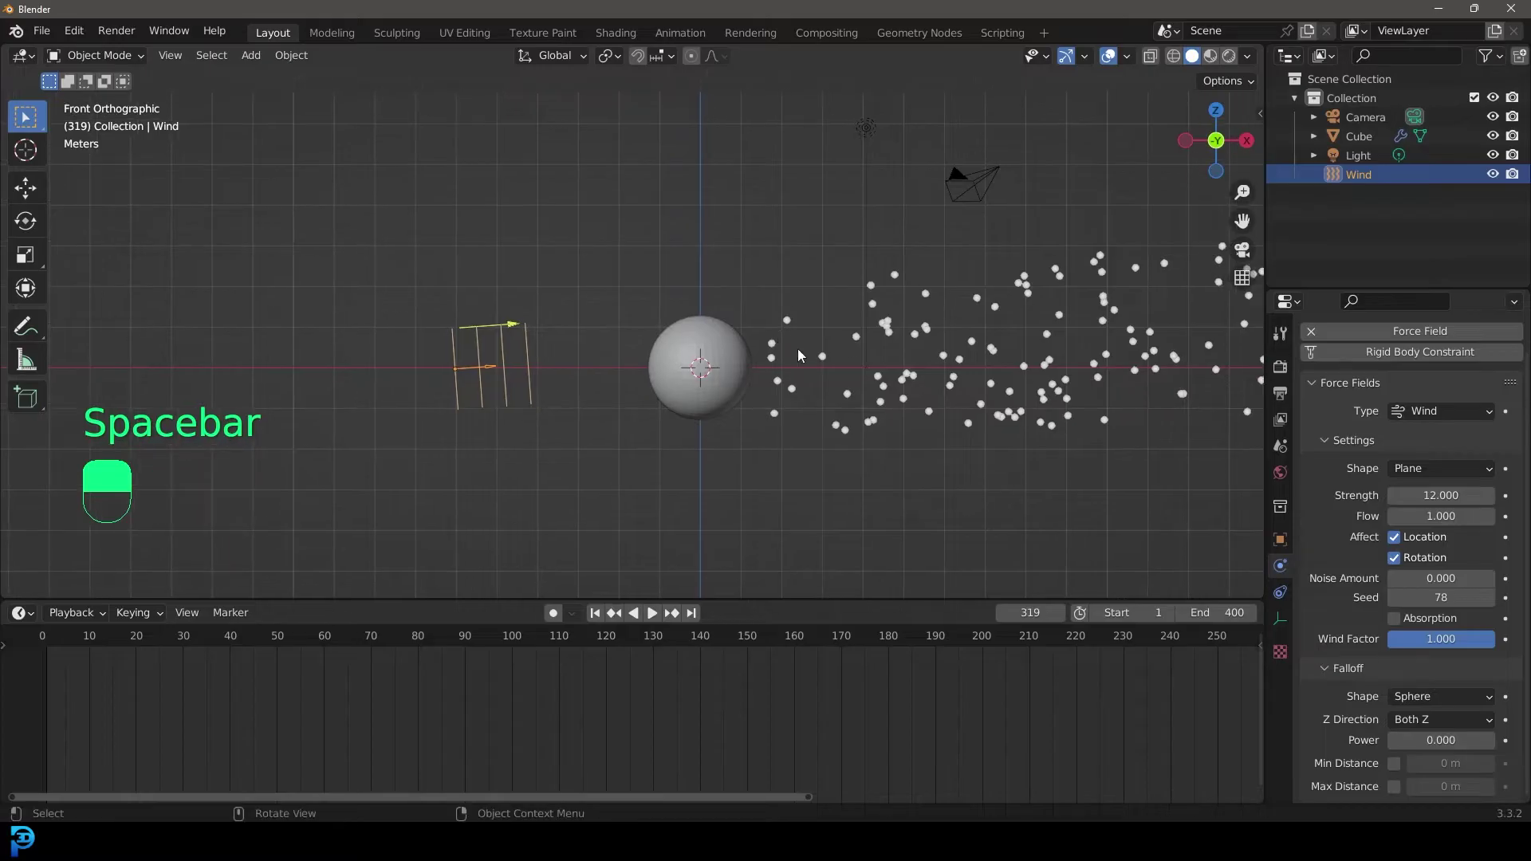
{"action": "left_click_drag", "start_coordinate": [962, 386], "coordinate": [925, 398]}
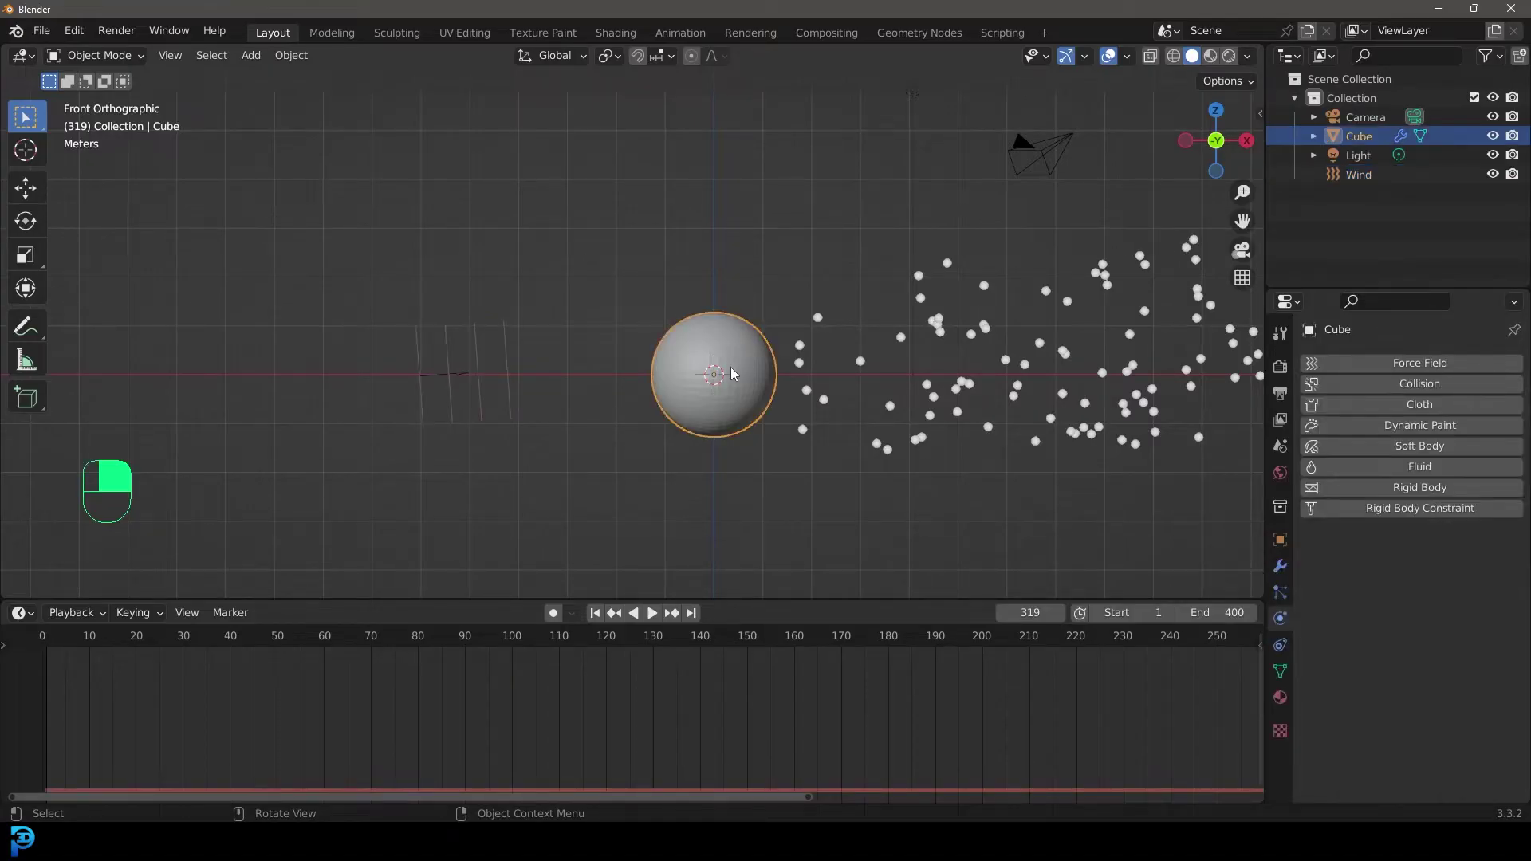
Move the sphere to the right, then move the Wind field to the scene centre.
{"action": "key", "text": "g"}
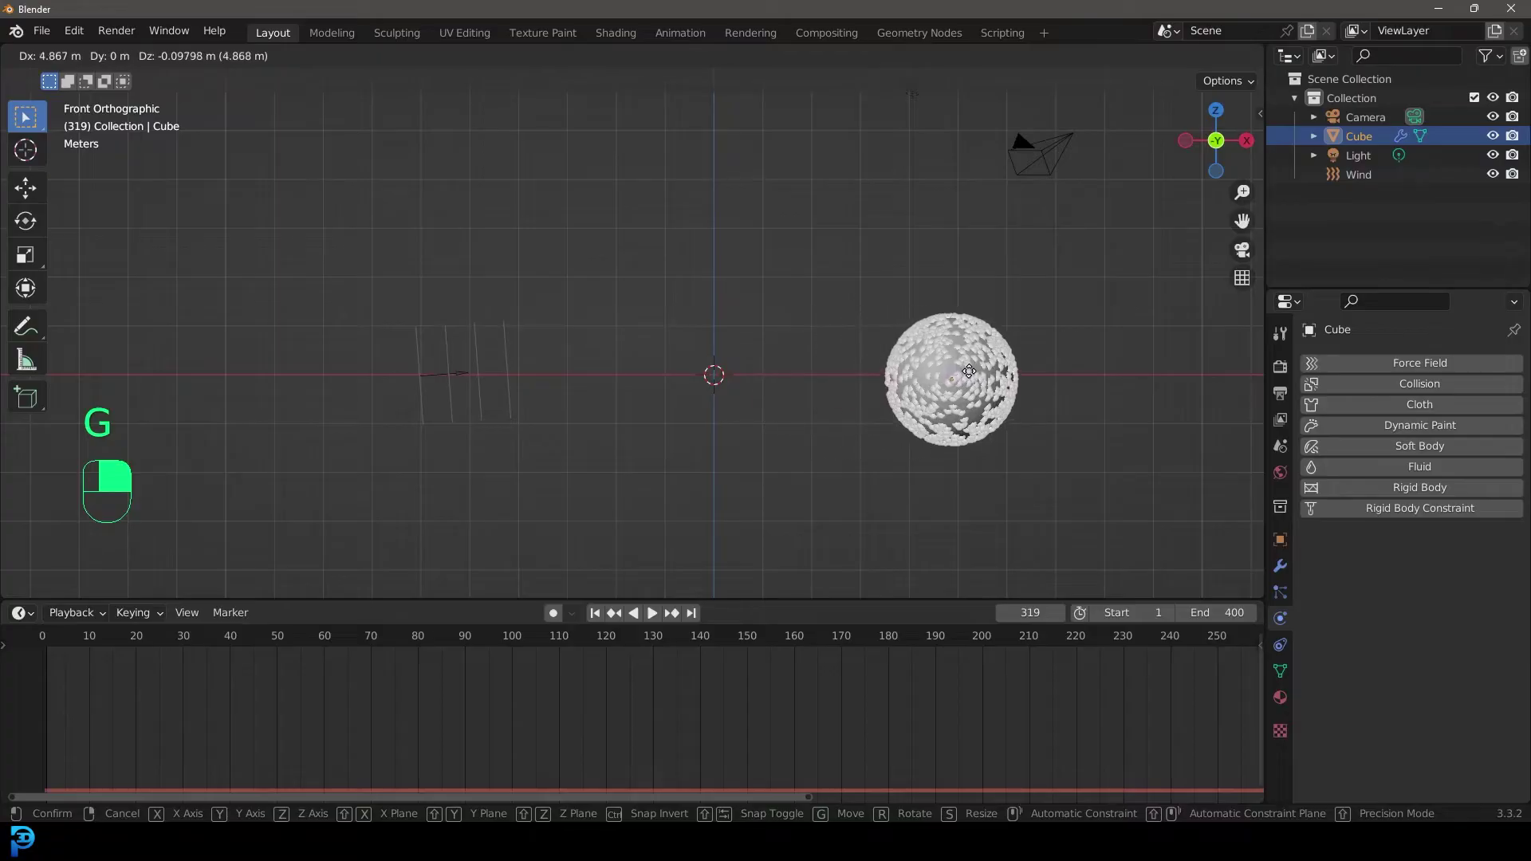
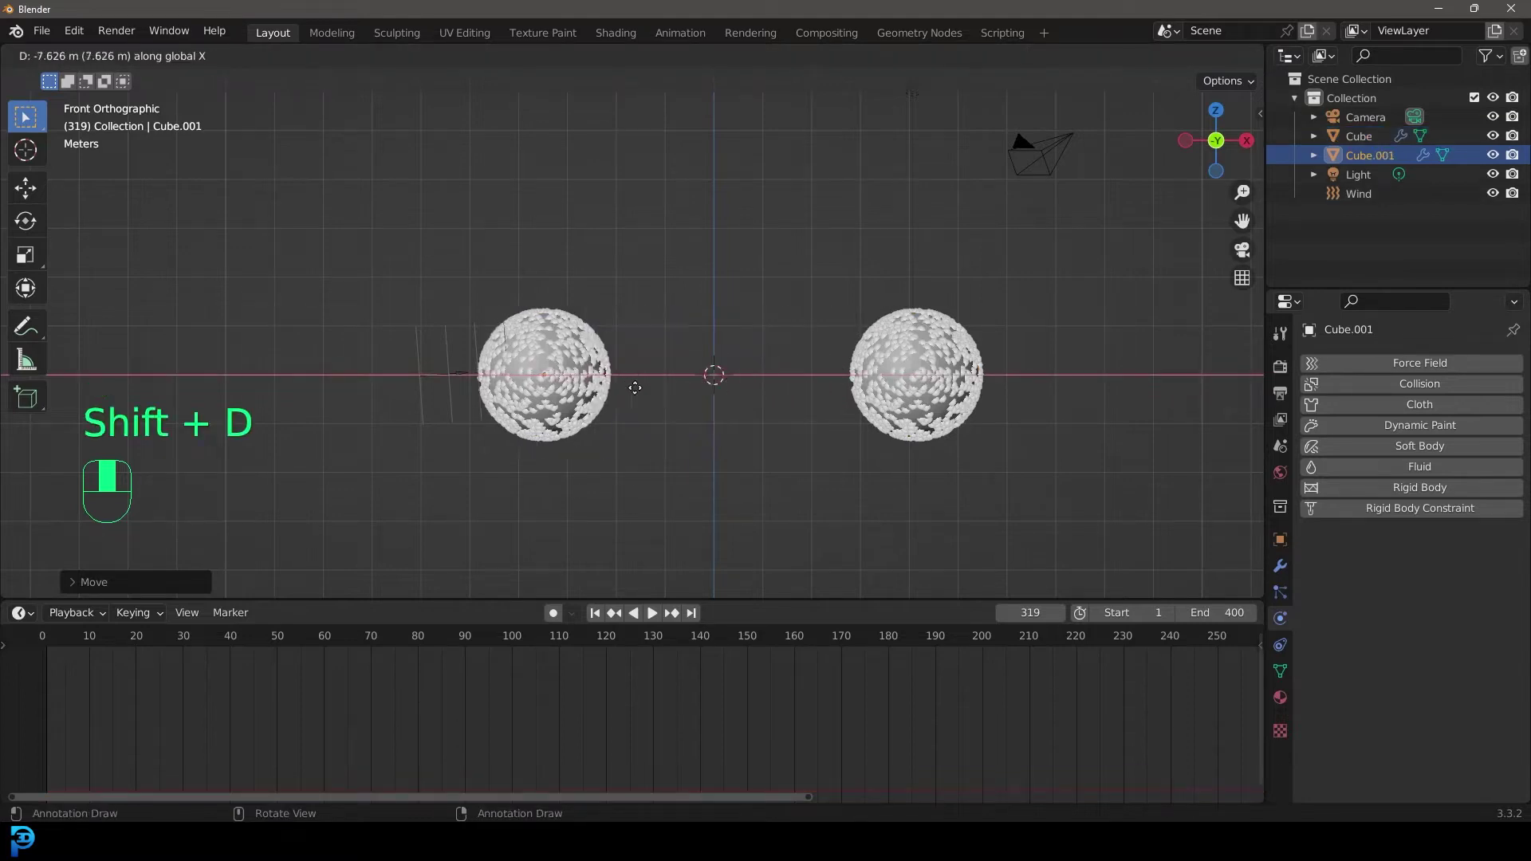
{"action": "left_click", "coordinate": [449, 326]}
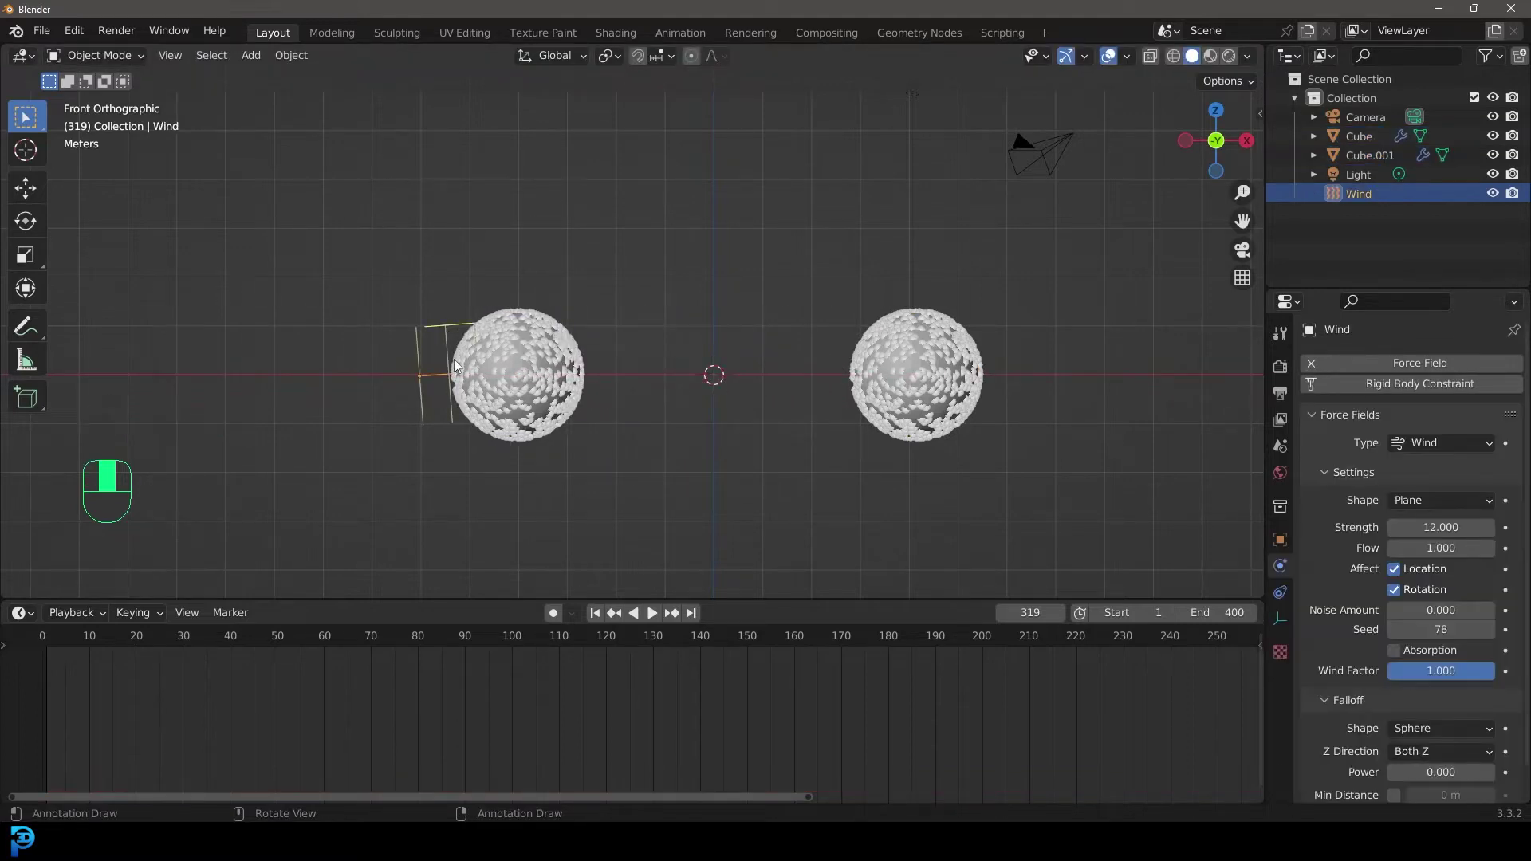
{"action": "key", "text": "g"}
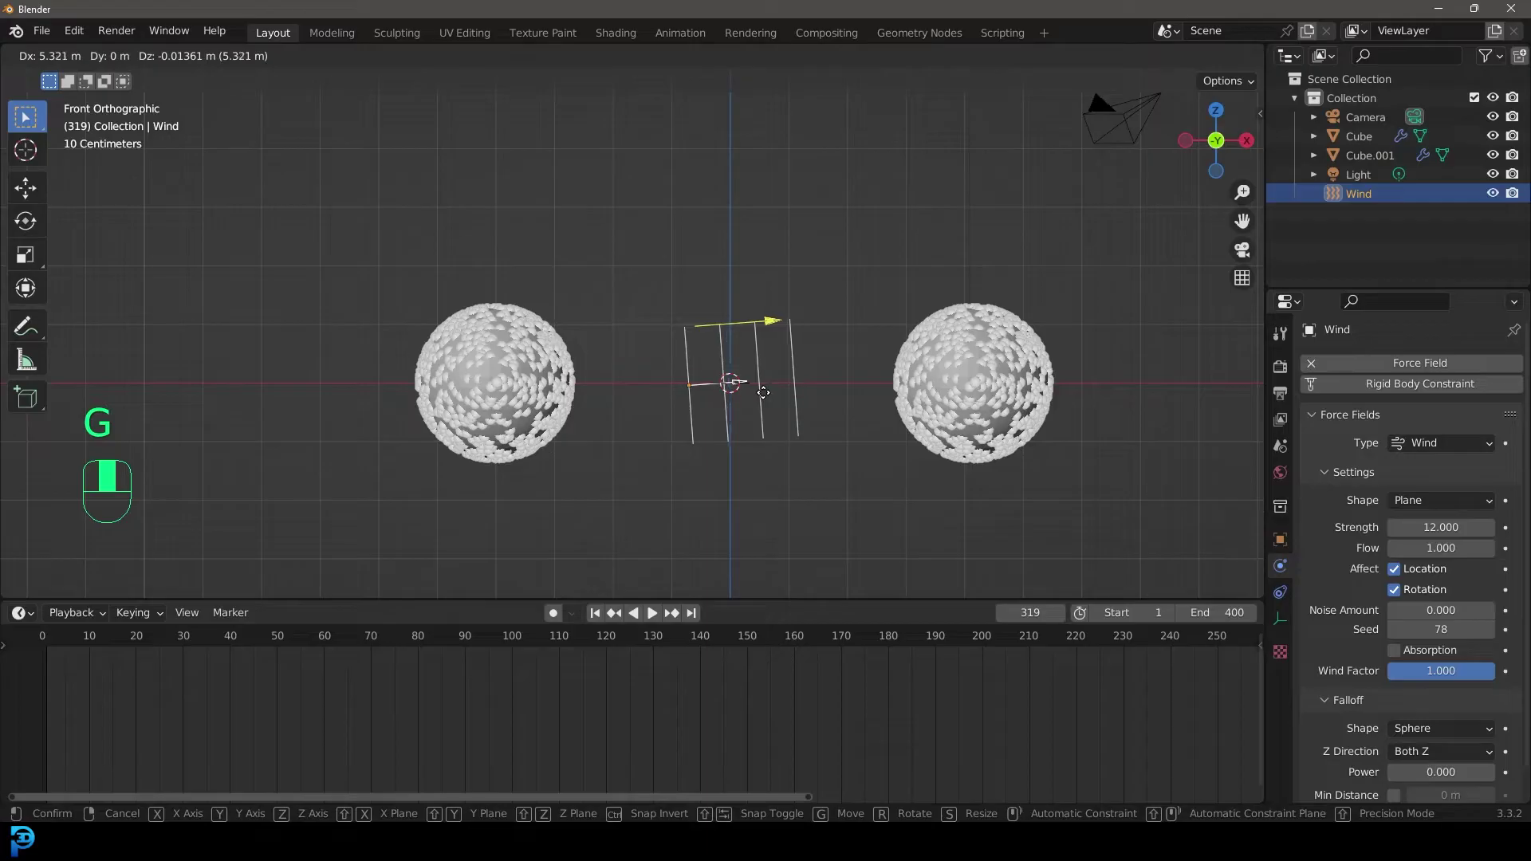
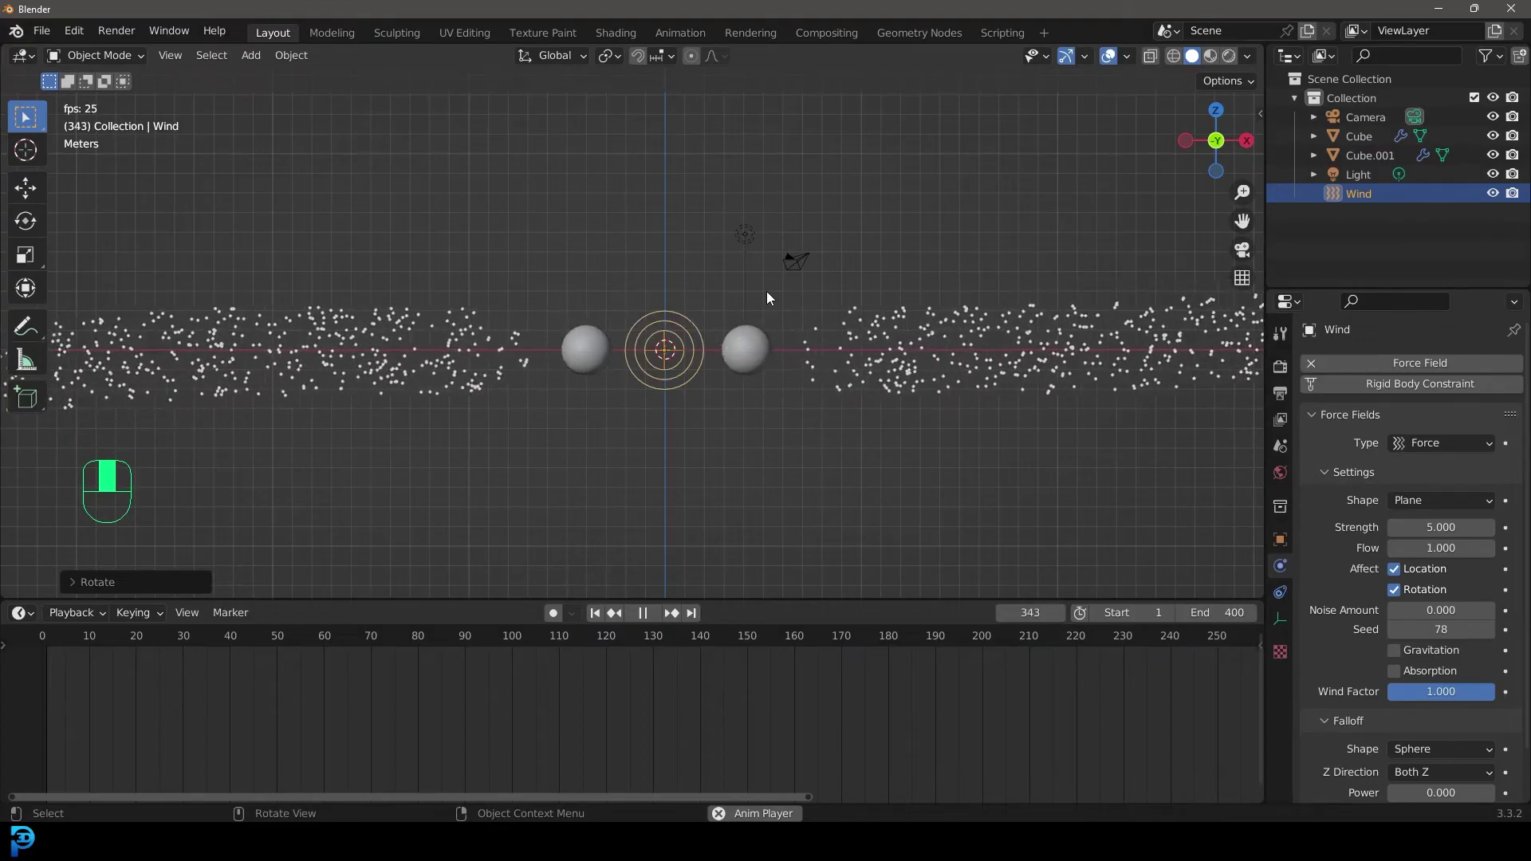
{"action": "key", "text": "space"}
{"action": "key", "text": "space"}
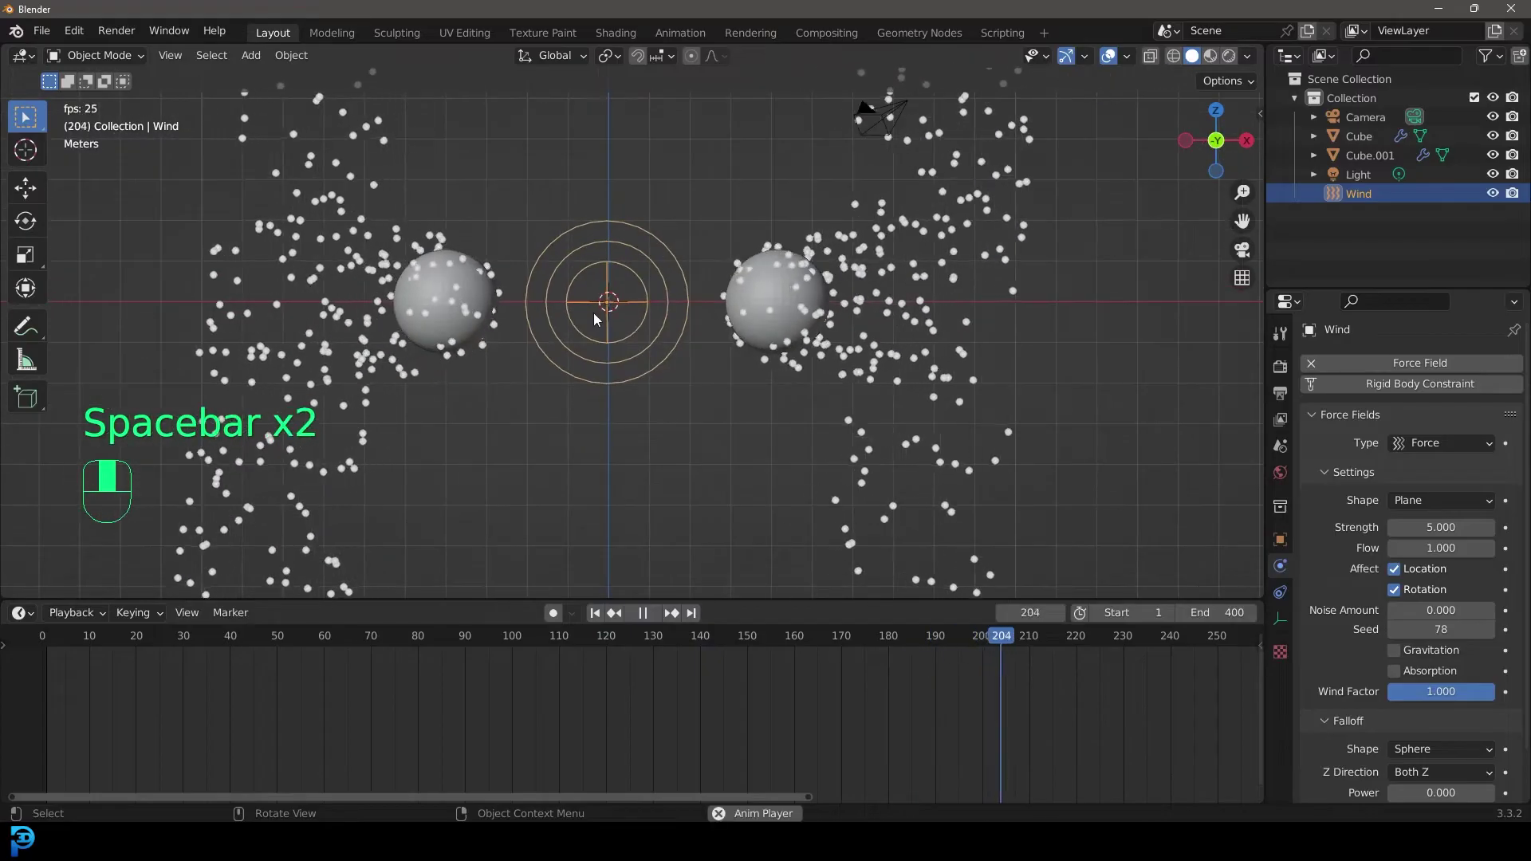
{"action": "key", "text": "r"}
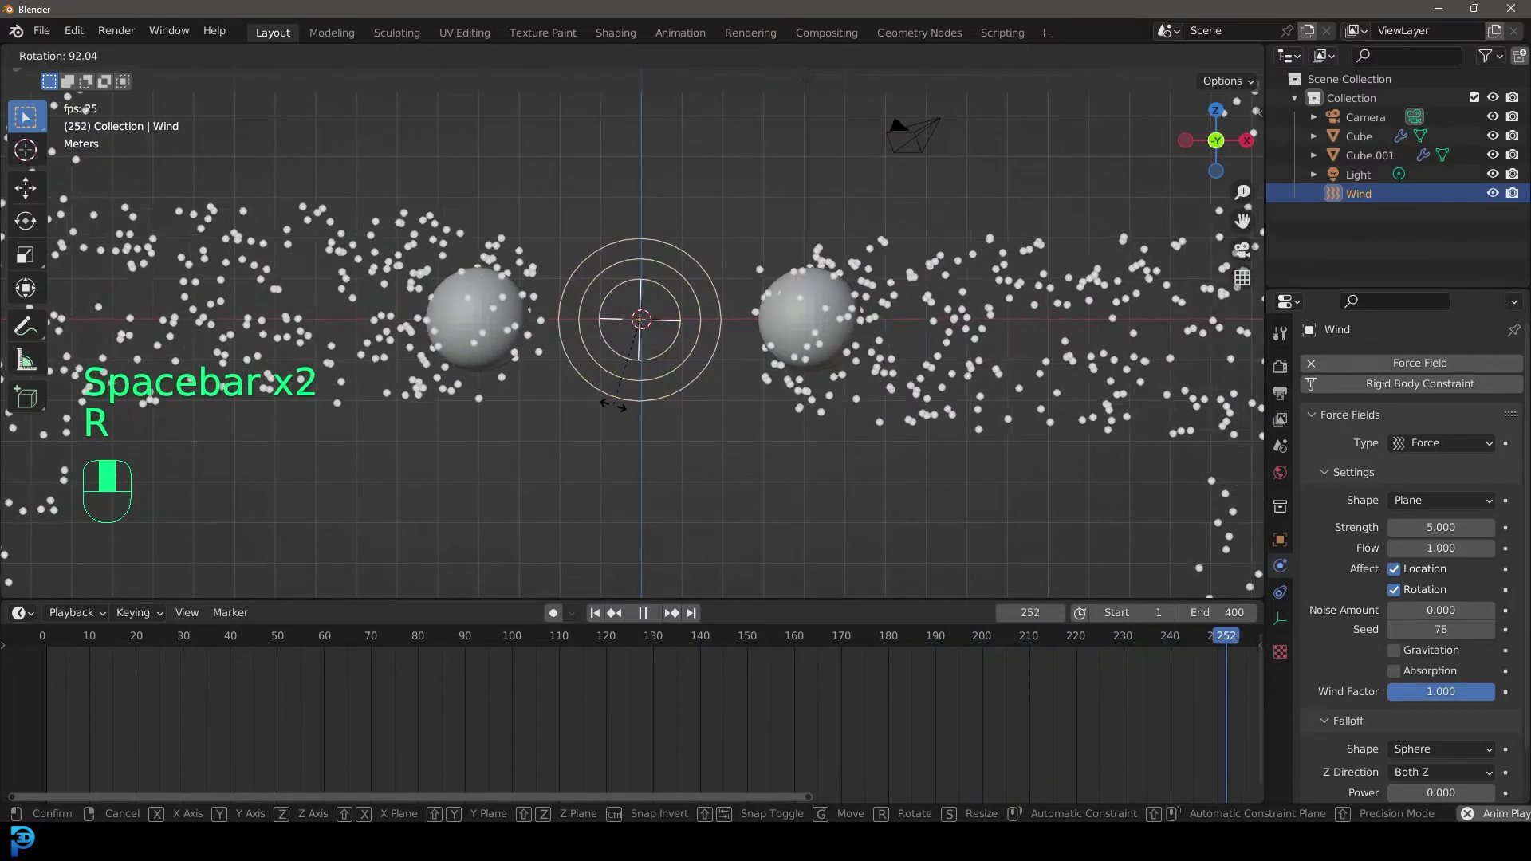
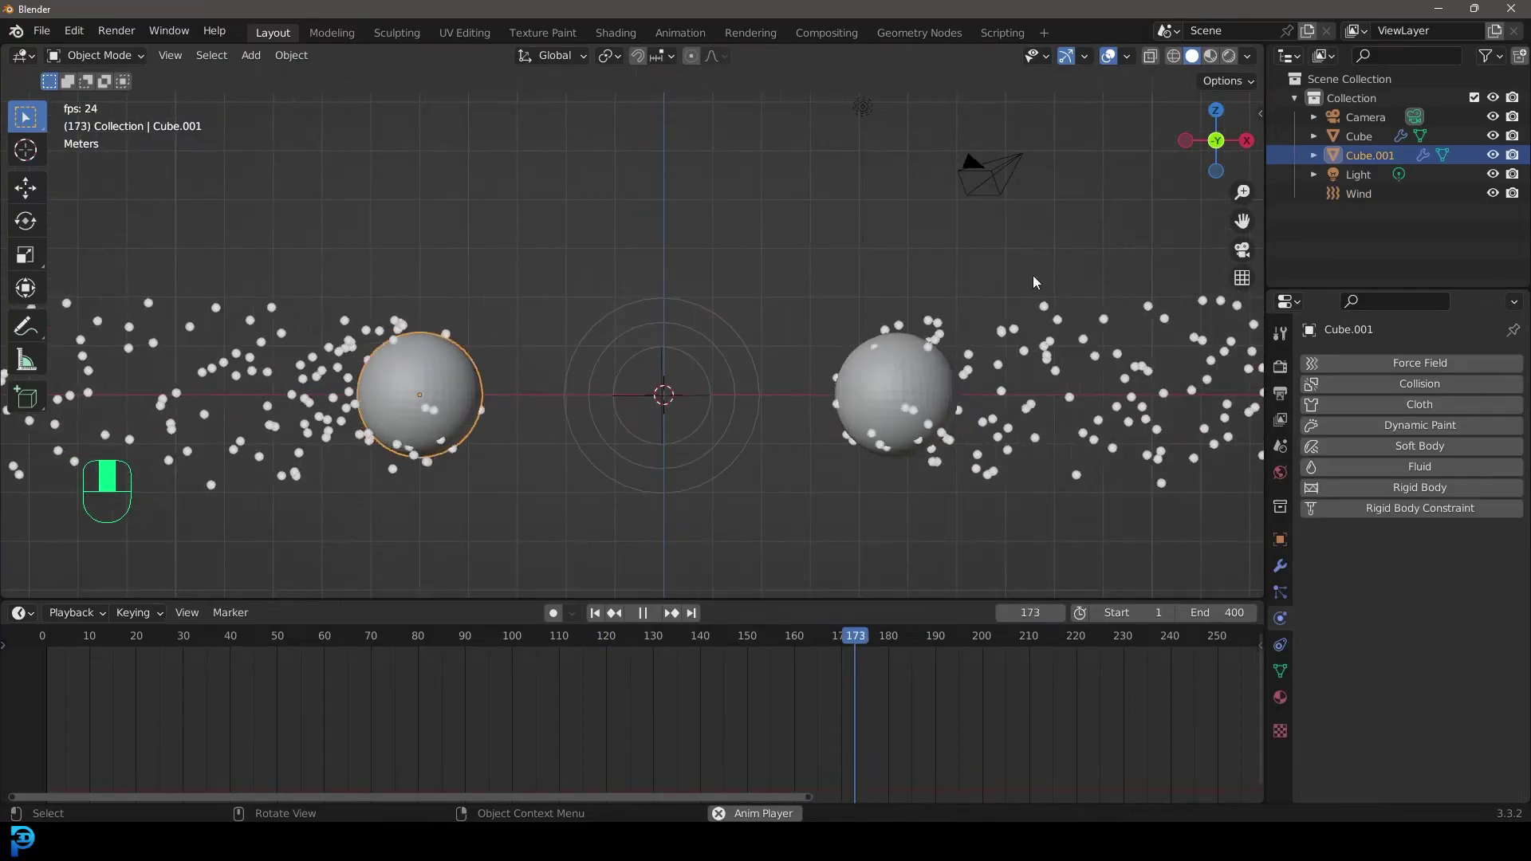
Move both spheres and the force field into a new PARTICLES collection.
{"action": "key", "text": "space"}
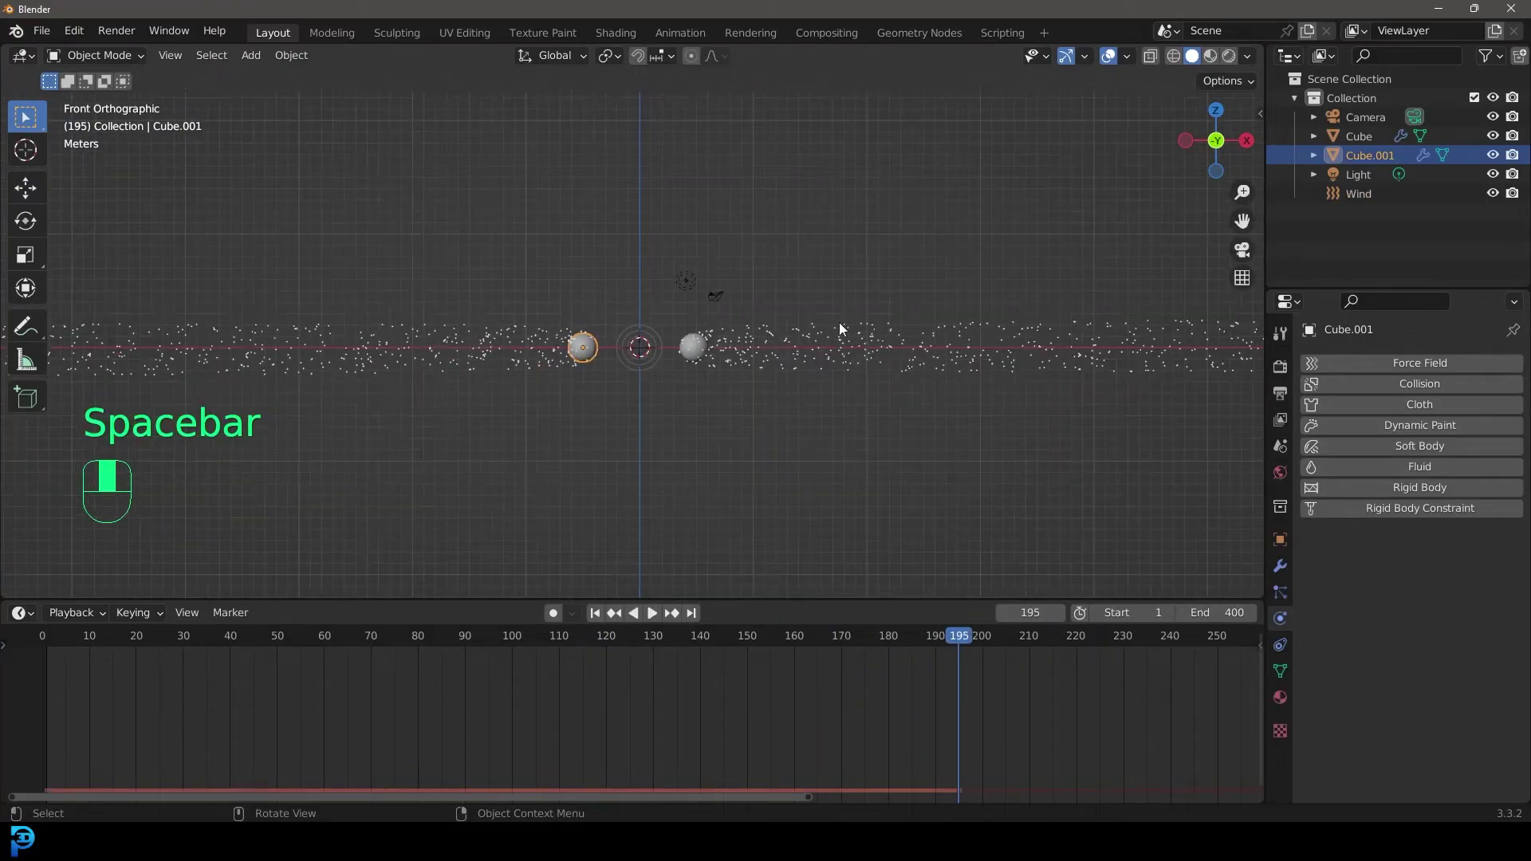
{"action": "left_click_drag", "start_coordinate": [1015, 455], "coordinate": [1299, 120]}
{"action": "key", "text": "x"}
{"action": "key", "text": "m"}
{"action": "left_click_drag", "start_coordinate": [1299, 120], "coordinate": [1481, 121]}
{"action": "left_click", "coordinate": [1481, 121]}
Exclude the PARTICLES collection in the Outliner, leaving the viewport empty.
{"action": "left_click_drag", "start_coordinate": [1481, 122], "coordinate": [1378, 102]}
{"action": "left_click", "coordinate": [1378, 102]}
{"action": "left_click_drag", "start_coordinate": [1378, 102], "coordinate": [807, 292]}
{"action": "key", "text": "shift+a"}
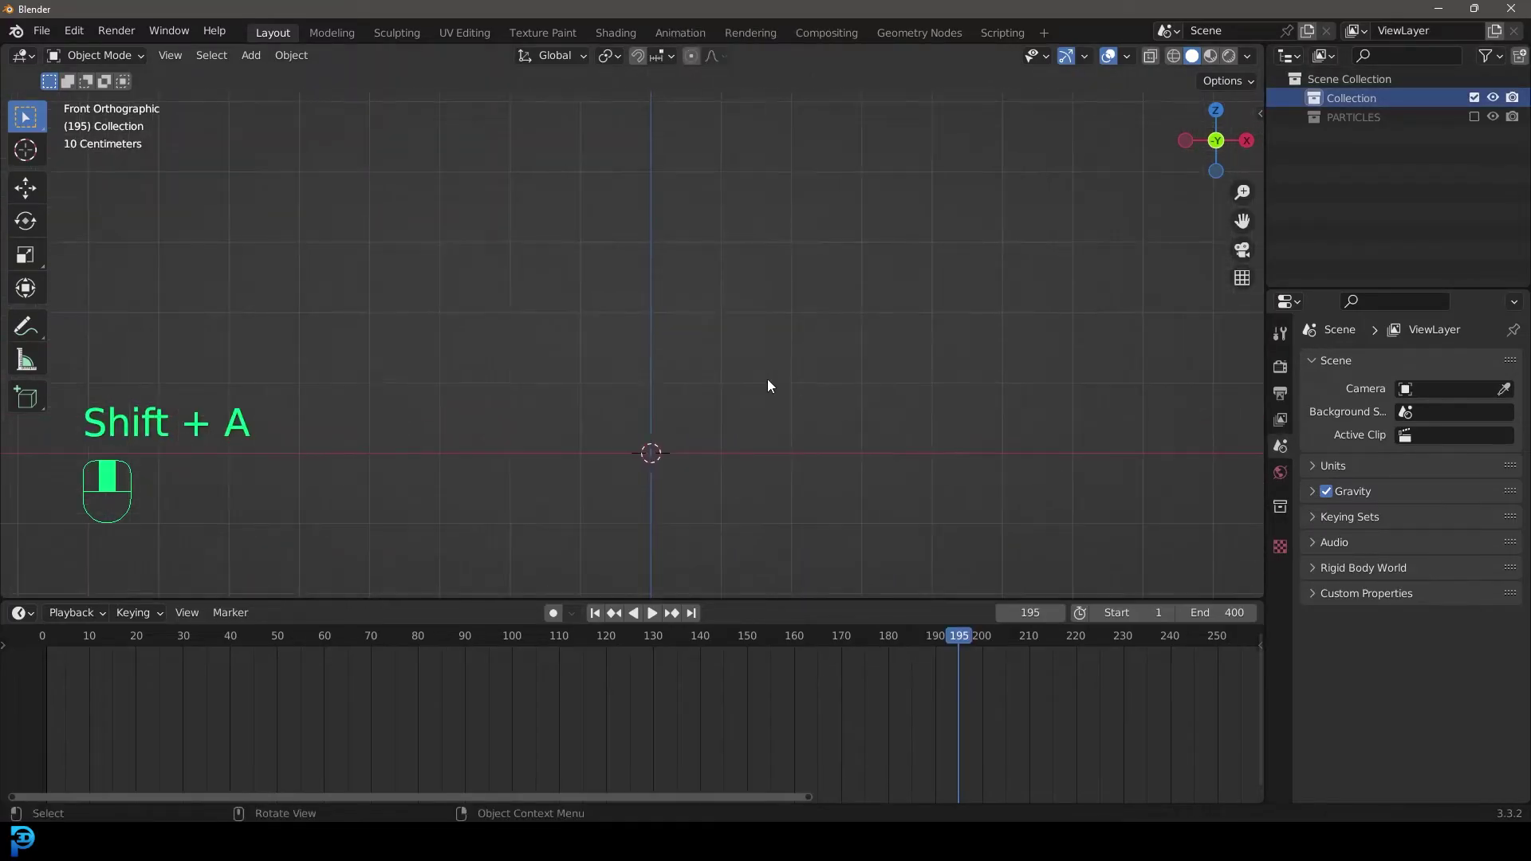
Add a Plane and rotate it upright, viewed from the front.
{"action": "key", "text": "shift+a"}
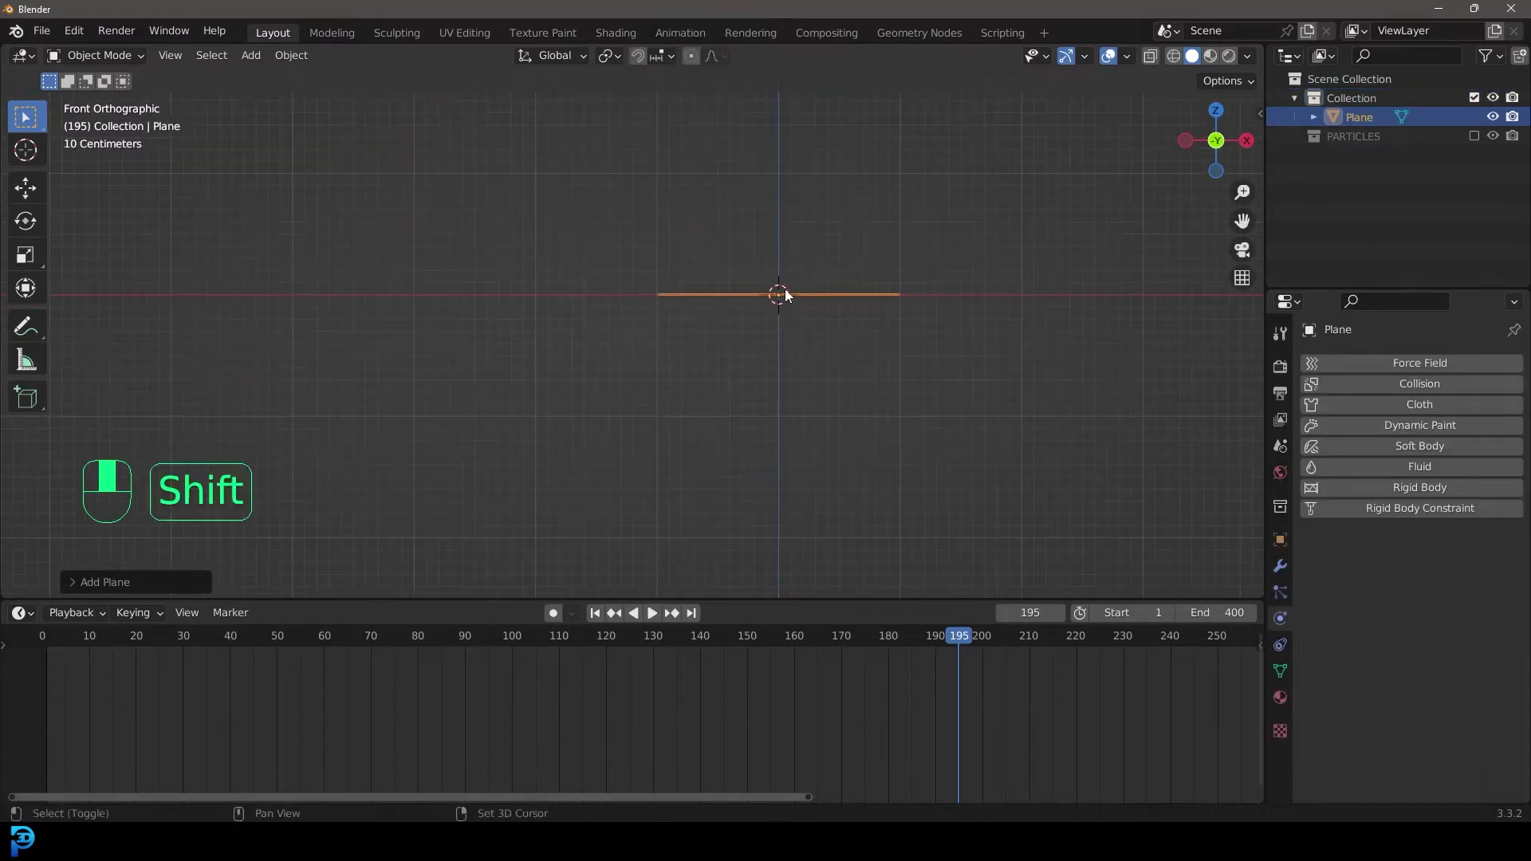
{"action": "left_click_drag", "start_coordinate": [705, 348], "coordinate": [714, 287]}
{"action": "key", "text": "Tab"}
{"action": "key", "text": "r"}
{"action": "key", "text": "KP_1"}
Finely subdivide the plane in Edit Mode and assign its pin vertices to a vertex group.
{"action": "left_click_drag", "start_coordinate": [713, 287], "coordinate": [90, 584]}
{"action": "middle_click", "coordinate": [80, 589]}
{"action": "right_click", "coordinate": [81, 589]}
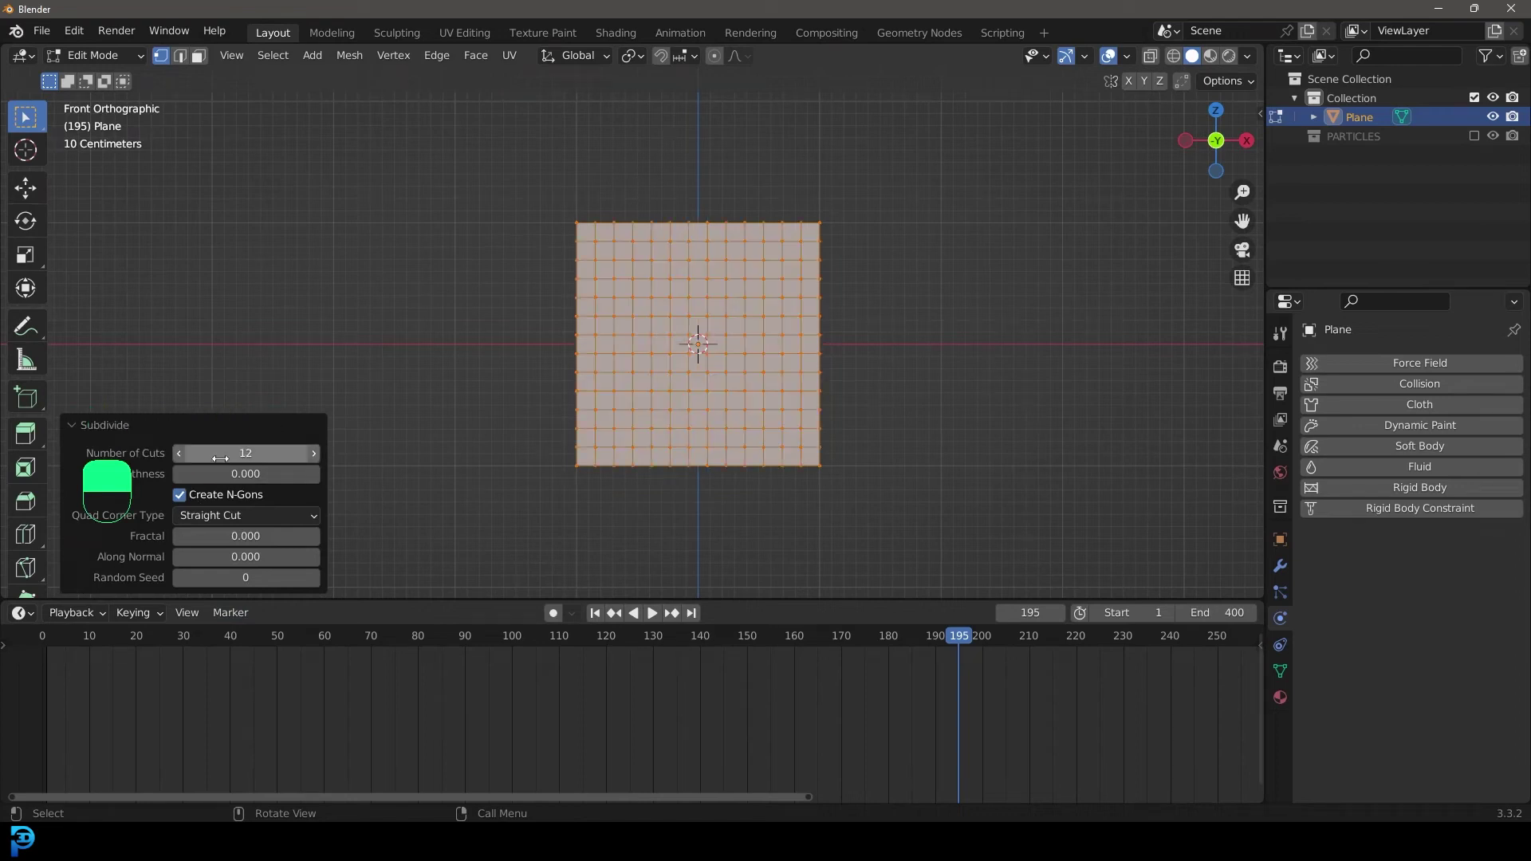
{"action": "key", "text": "alt+a"}
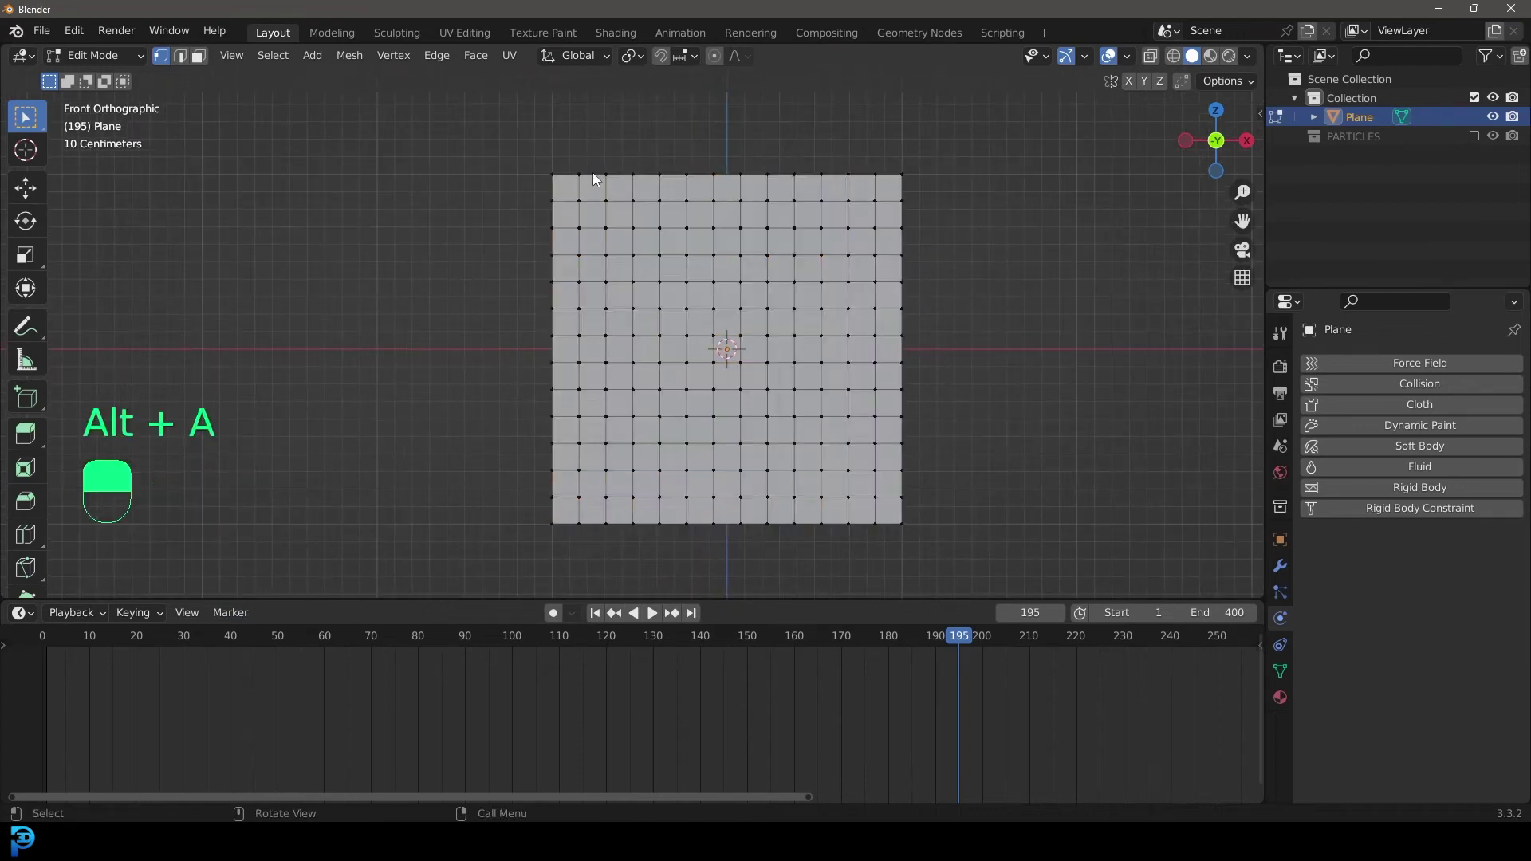
{"action": "left_click_drag", "start_coordinate": [602, 180], "coordinate": [1289, 673]}
{"action": "middle_click", "coordinate": [1289, 672]}
{"action": "left_click_drag", "start_coordinate": [1289, 672], "coordinate": [1506, 431]}
{"action": "left_click_drag", "start_coordinate": [1507, 431], "coordinate": [1284, 621]}
Add Cloth physics with Shape > Pin Group set to Group and play the simulation.
{"action": "key", "text": "Tab"}
{"action": "left_click_drag", "start_coordinate": [1284, 621], "coordinate": [1425, 404]}
{"action": "left_click_drag", "start_coordinate": [1425, 405], "coordinate": [652, 186]}
{"action": "key", "text": "shift+Left"}
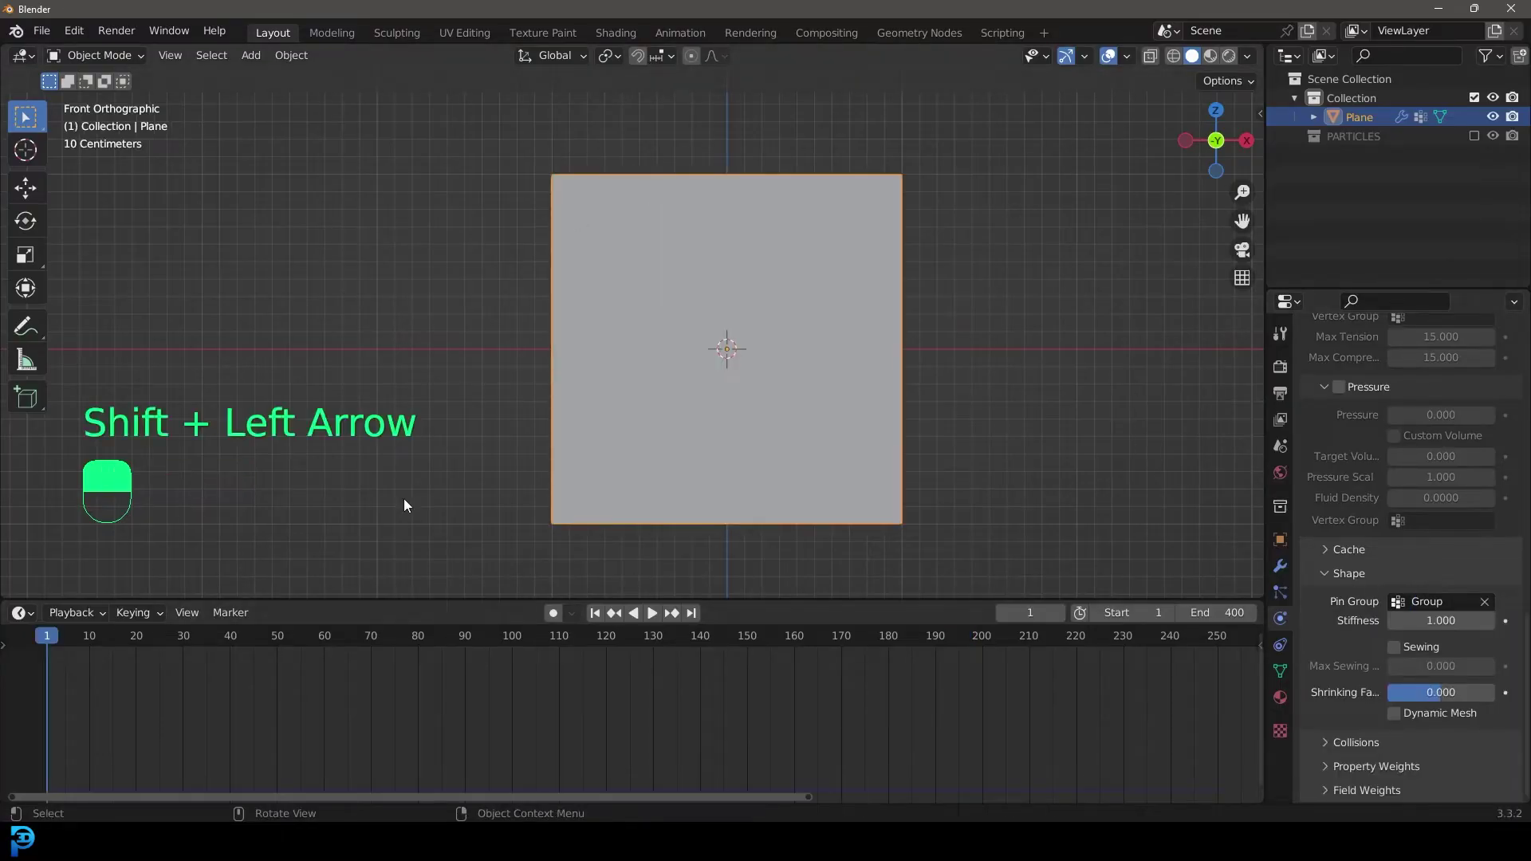
{"action": "key", "text": "space"}
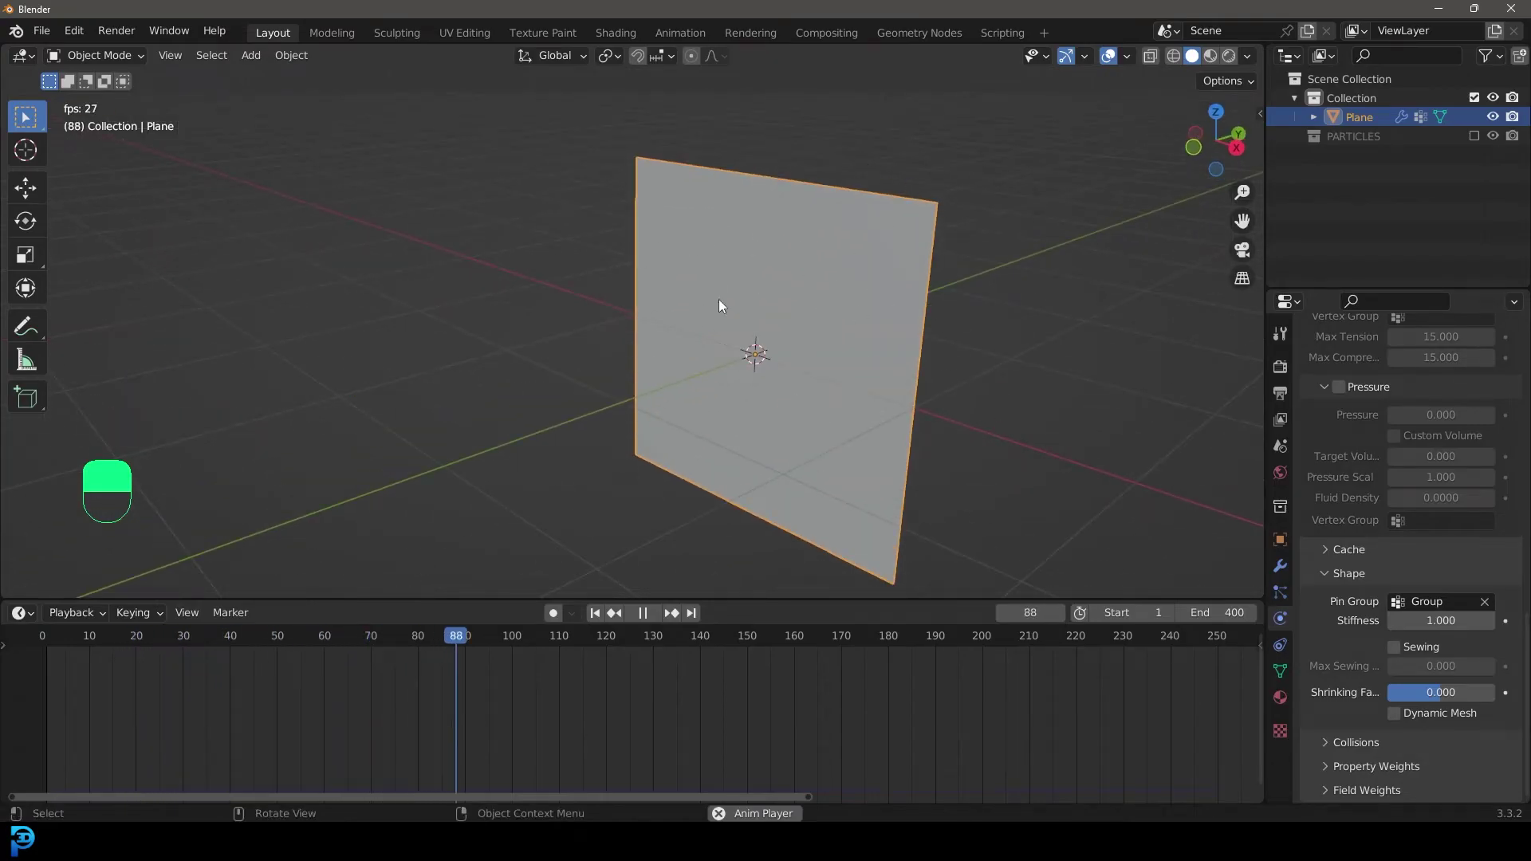
Add a Wind force field and rotate and move it to face the cloth.
{"action": "key", "text": "space"}
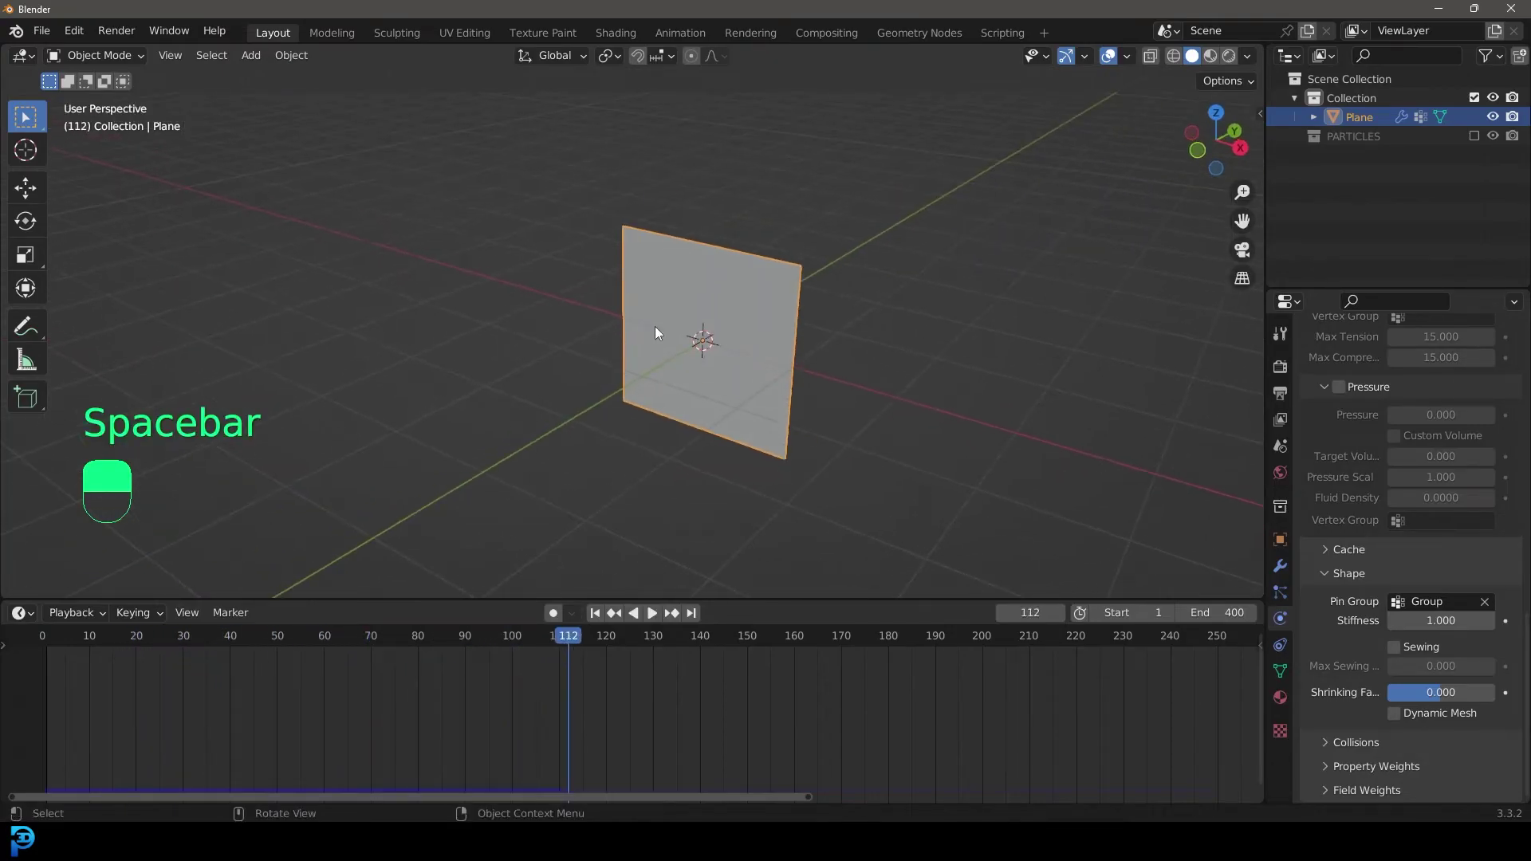
{"action": "left_click", "coordinate": [720, 330]}
{"action": "right_click", "coordinate": [720, 330]}
{"action": "left_click_drag", "start_coordinate": [720, 330], "coordinate": [545, 613]}
{"action": "key", "text": "shift+a"}
{"action": "key", "text": "KP_1"}
{"action": "key", "text": "r"}
{"action": "key", "text": "g"}
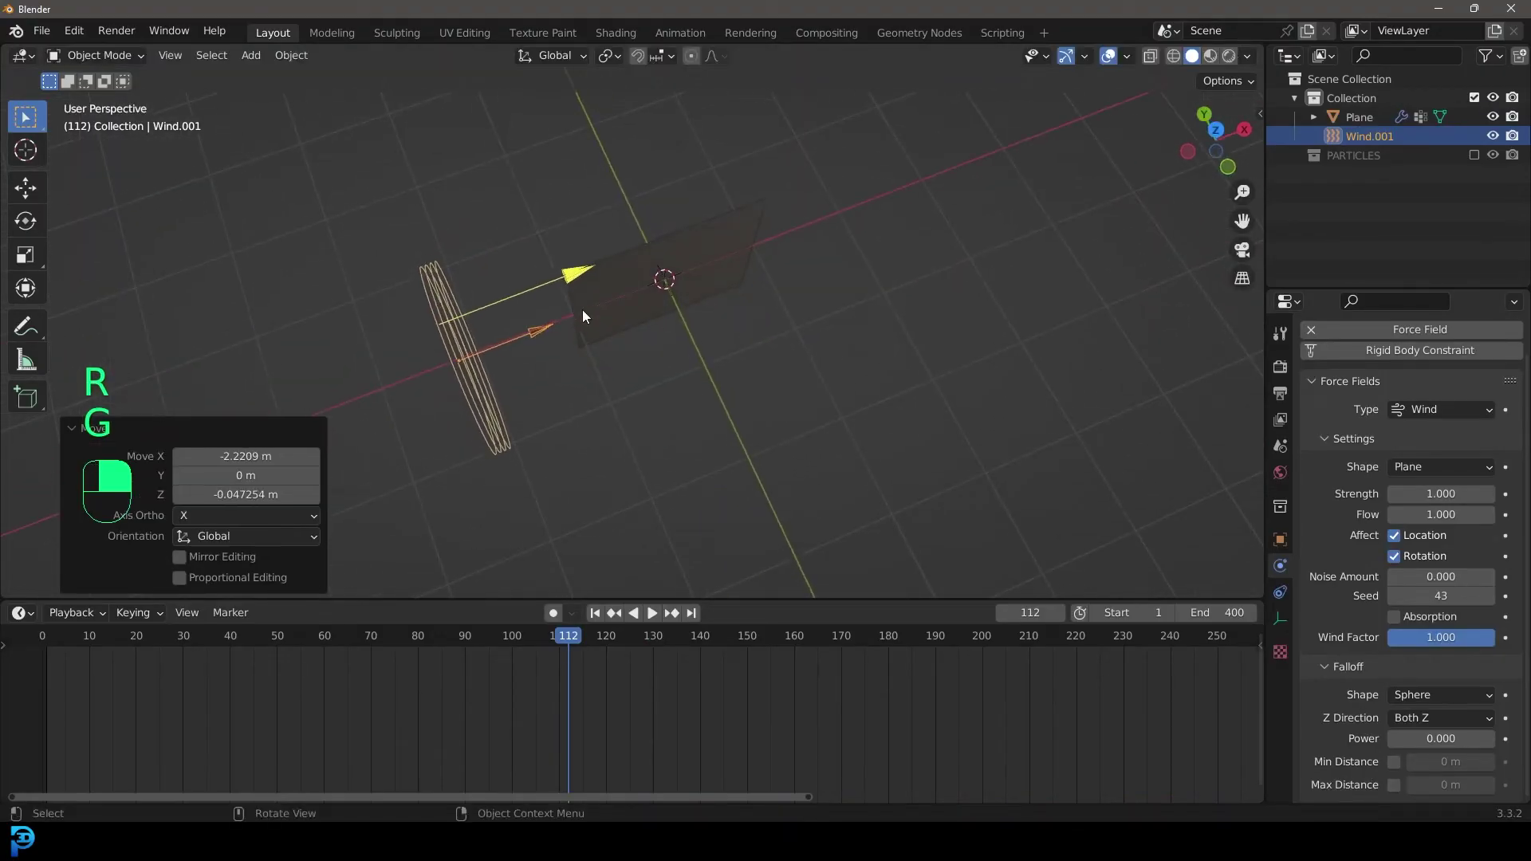
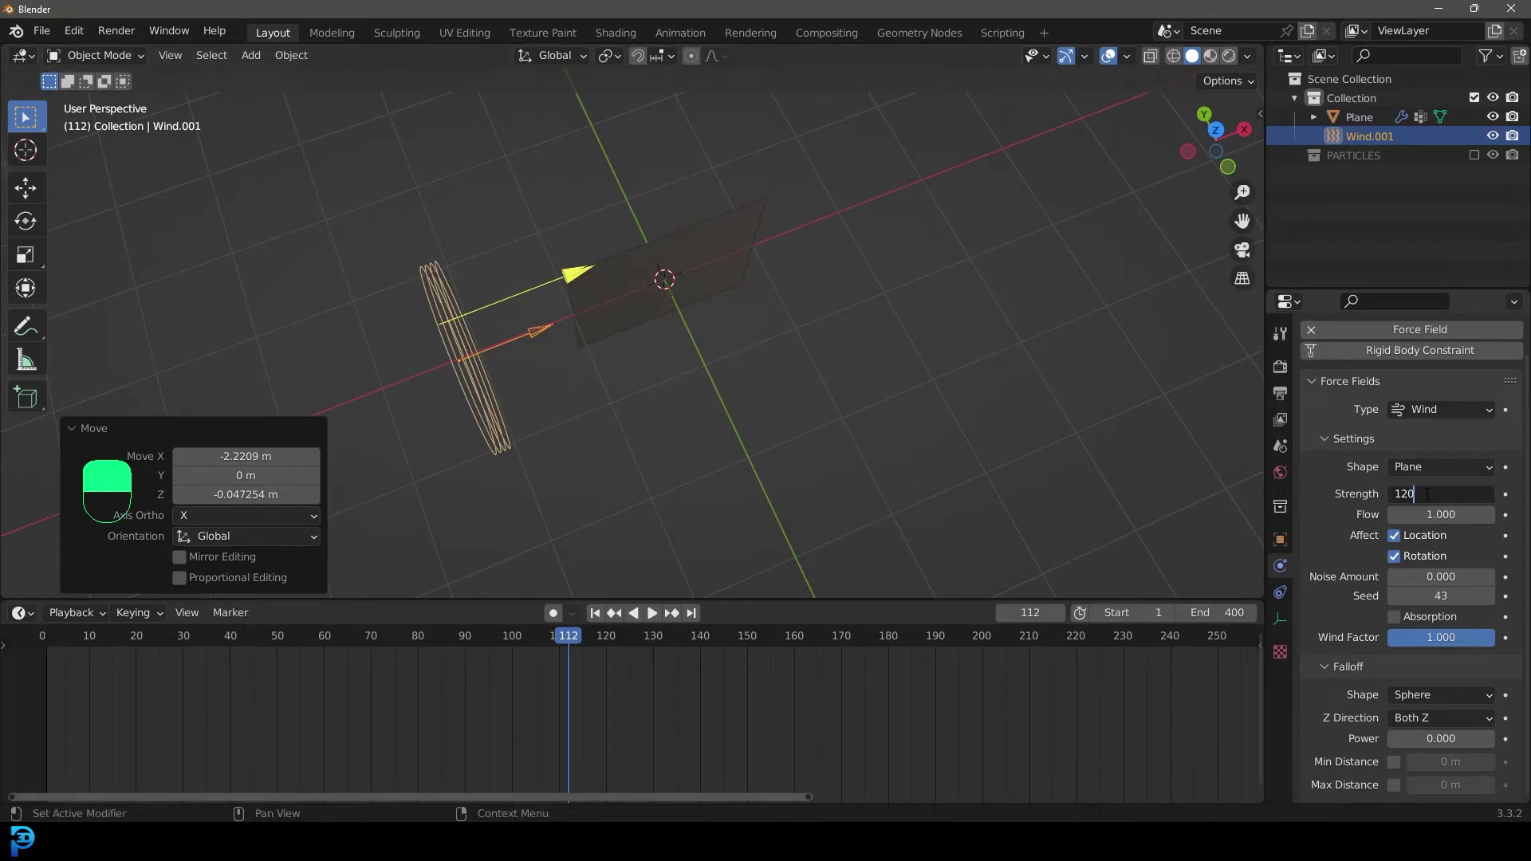
Raise the wind Strength and replay from frame 1, checking the cloth from top view.
{"action": "key", "text": "space"}
{"action": "key", "text": "space"}
{"action": "key", "text": "shift+Left"}
{"action": "key", "text": "space"}
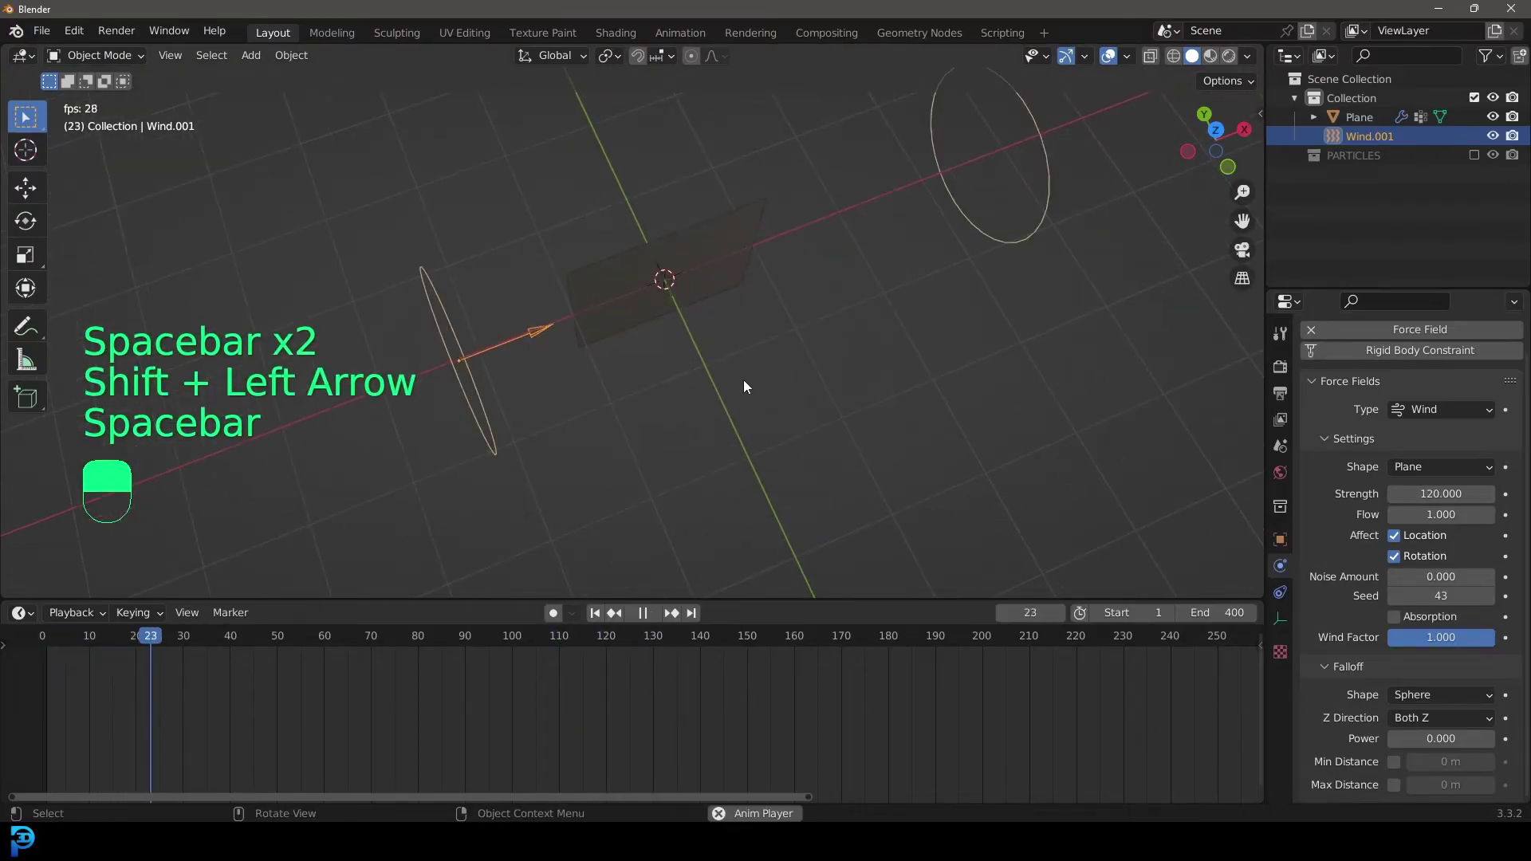
{"action": "key", "text": "KP_7"}
{"action": "key", "text": "space"}
{"action": "left_click_drag", "start_coordinate": [717, 298], "coordinate": [895, 388]}
{"action": "left_click_drag", "start_coordinate": [718, 297], "coordinate": [814, 229]}
Re-aim the Wind at the cloth, set Strength to 120 and replay so the cloth billows.
{"action": "key", "text": "r"}
{"action": "key", "text": "g"}
{"action": "key", "text": "space"}
{"action": "key", "text": "space"}
{"action": "left_click", "coordinate": [815, 228]}
{"action": "right_click", "coordinate": [815, 229]}
{"action": "key", "text": "shift+Left"}
{"action": "key", "text": "space"}
{"action": "left_click_drag", "start_coordinate": [815, 229], "coordinate": [659, 342]}
{"action": "right_click", "coordinate": [659, 341]}
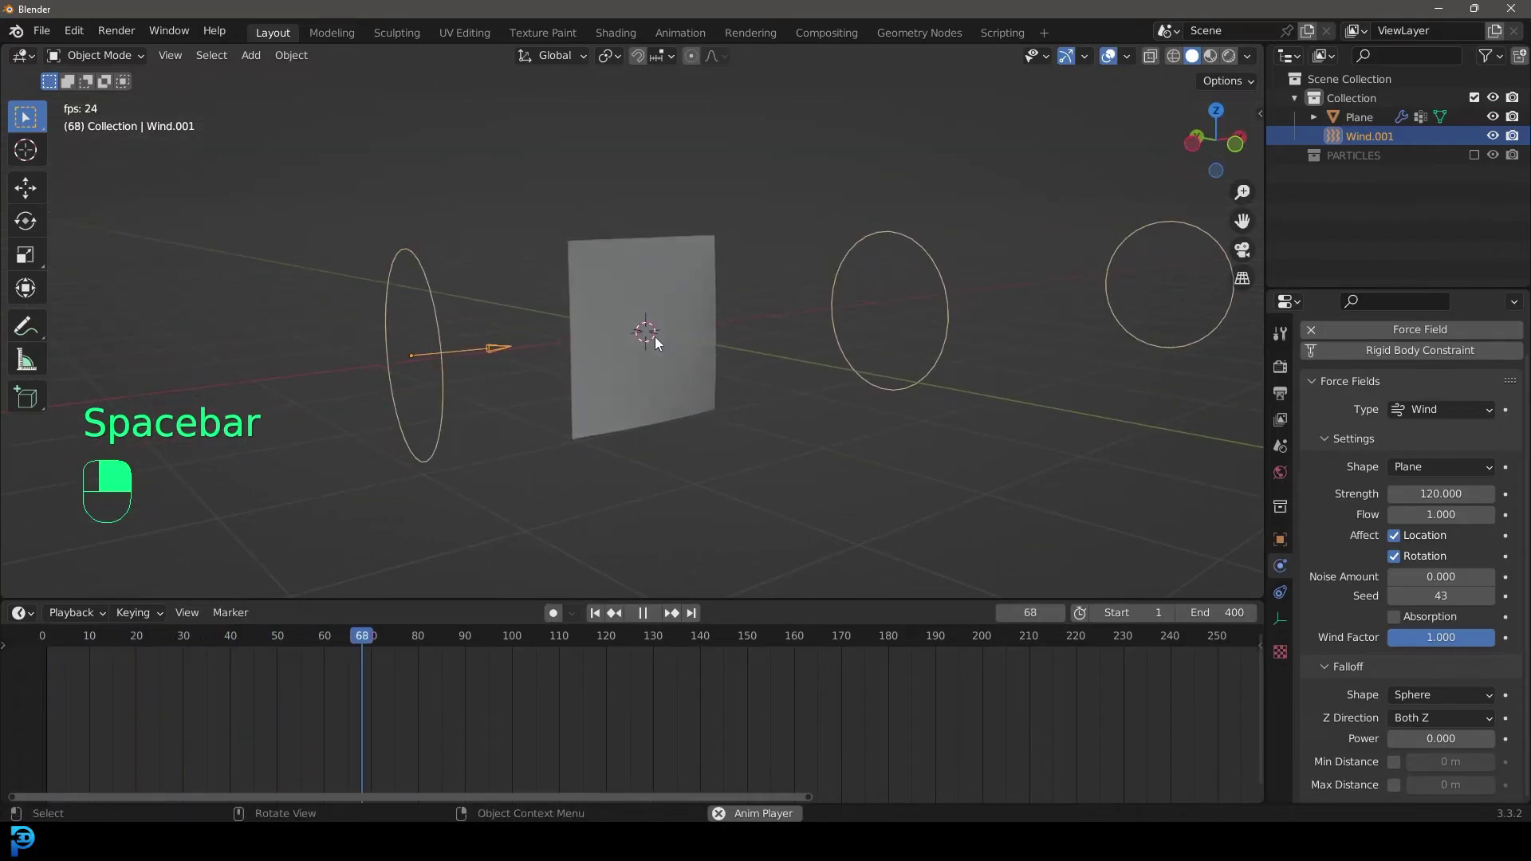
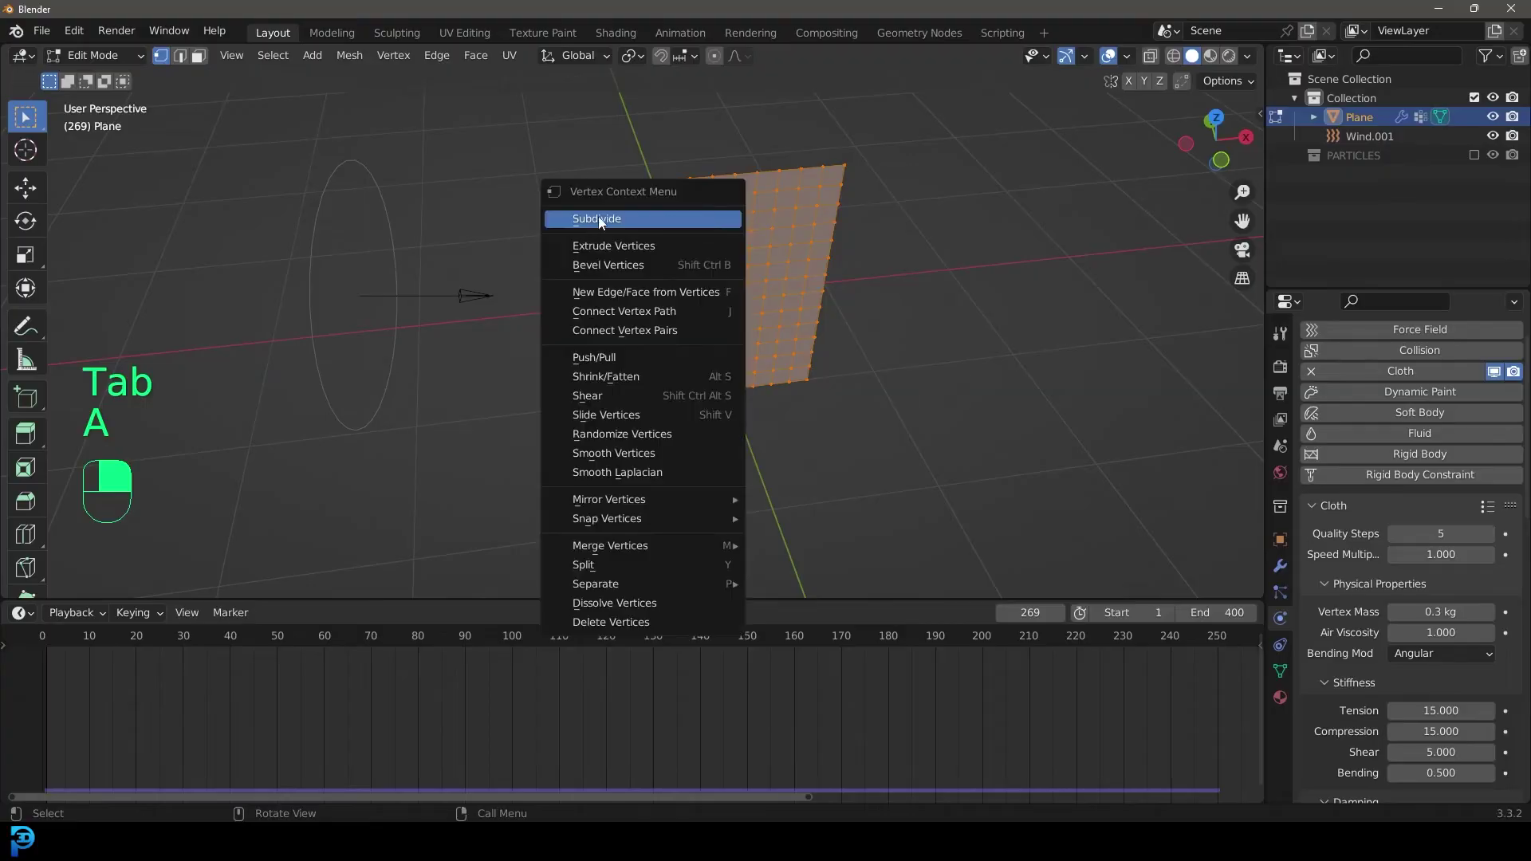
Return to Object Mode after subdividing the cloth so the simulation reruns with smoother folds.
{"action": "key", "text": "Tab"}
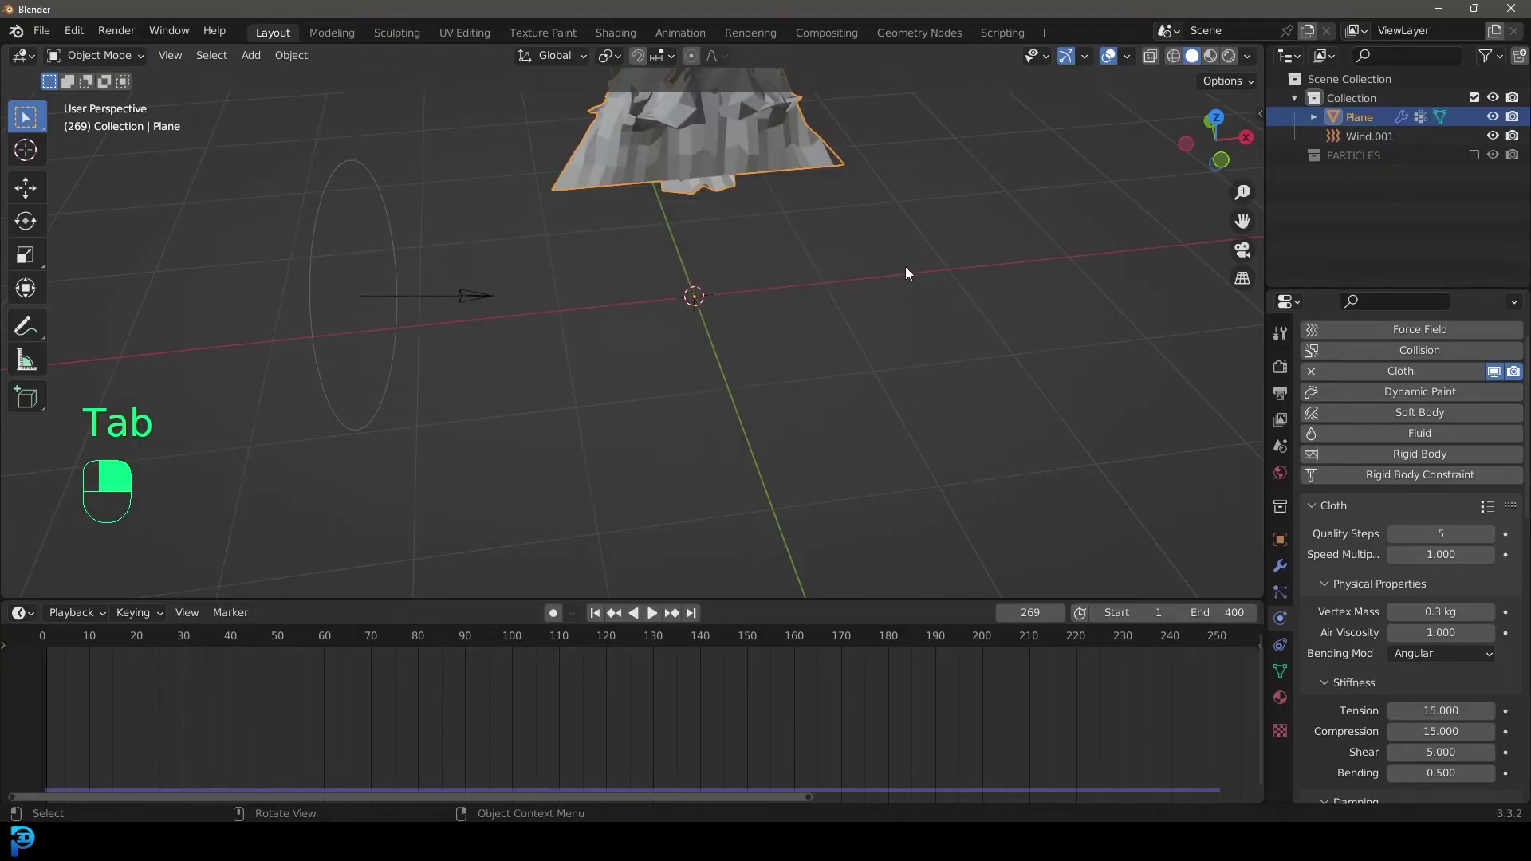
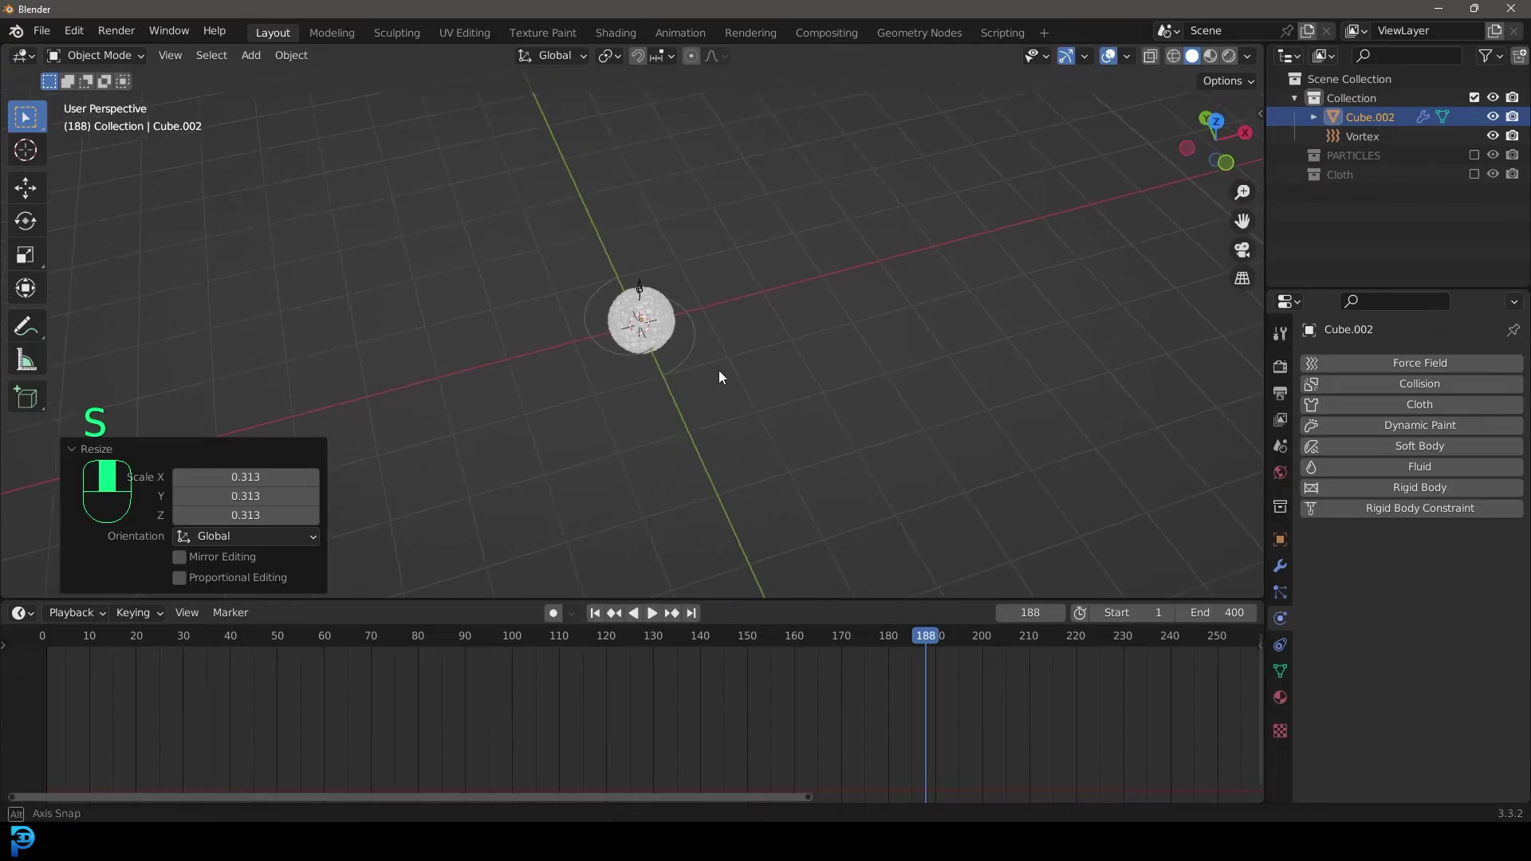
Play the zero-gravity 0.03 m particle simulation from frame 1 and scale the Vortex field.
{"action": "key", "text": "shift+Left"}
{"action": "key", "text": "space"}
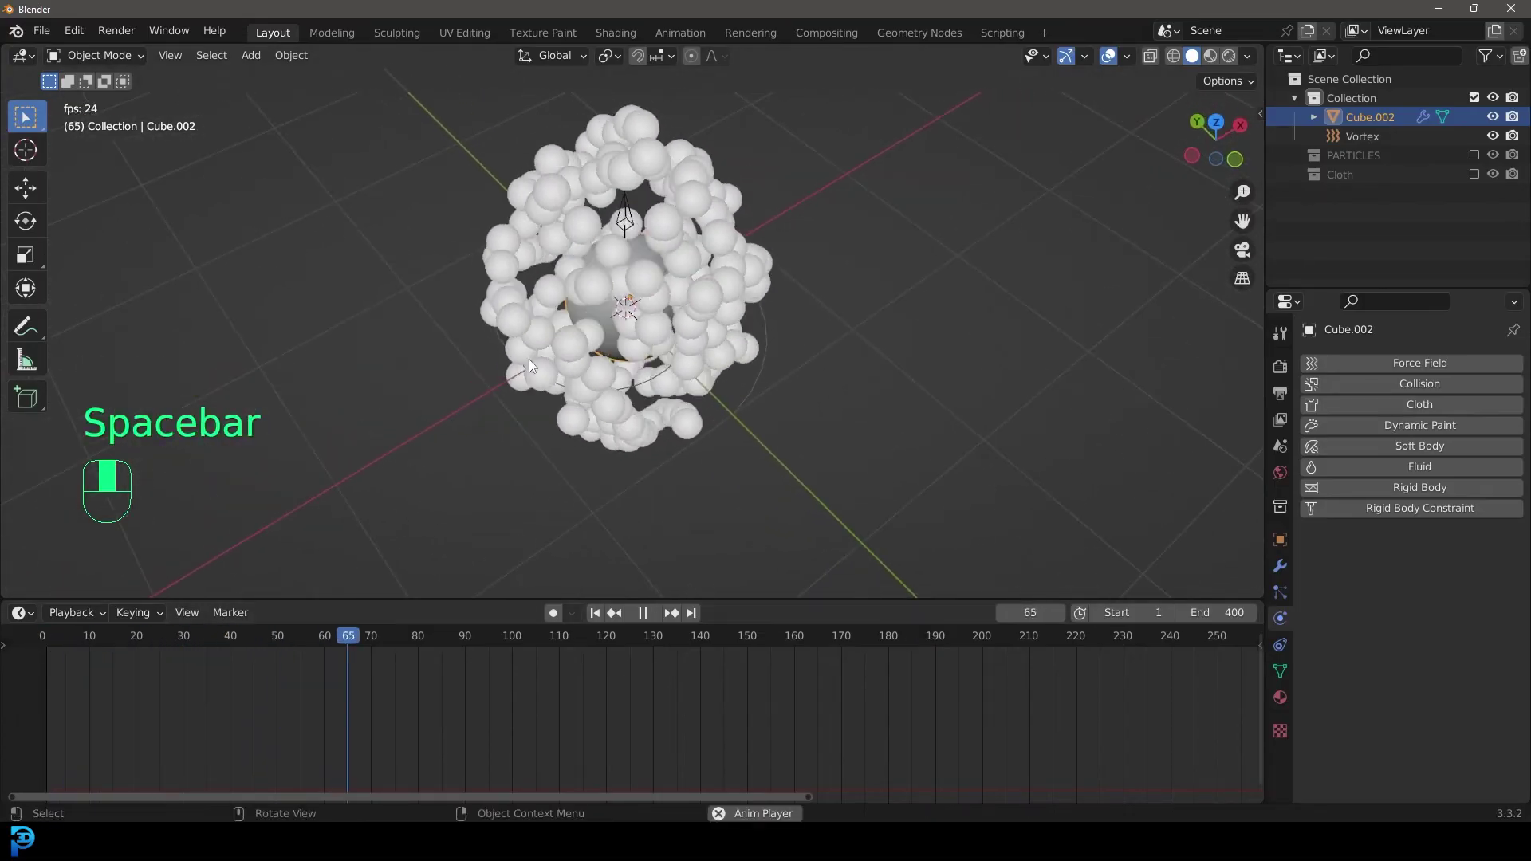
{"action": "left_click", "coordinate": [769, 341]}
{"action": "key", "text": "s"}
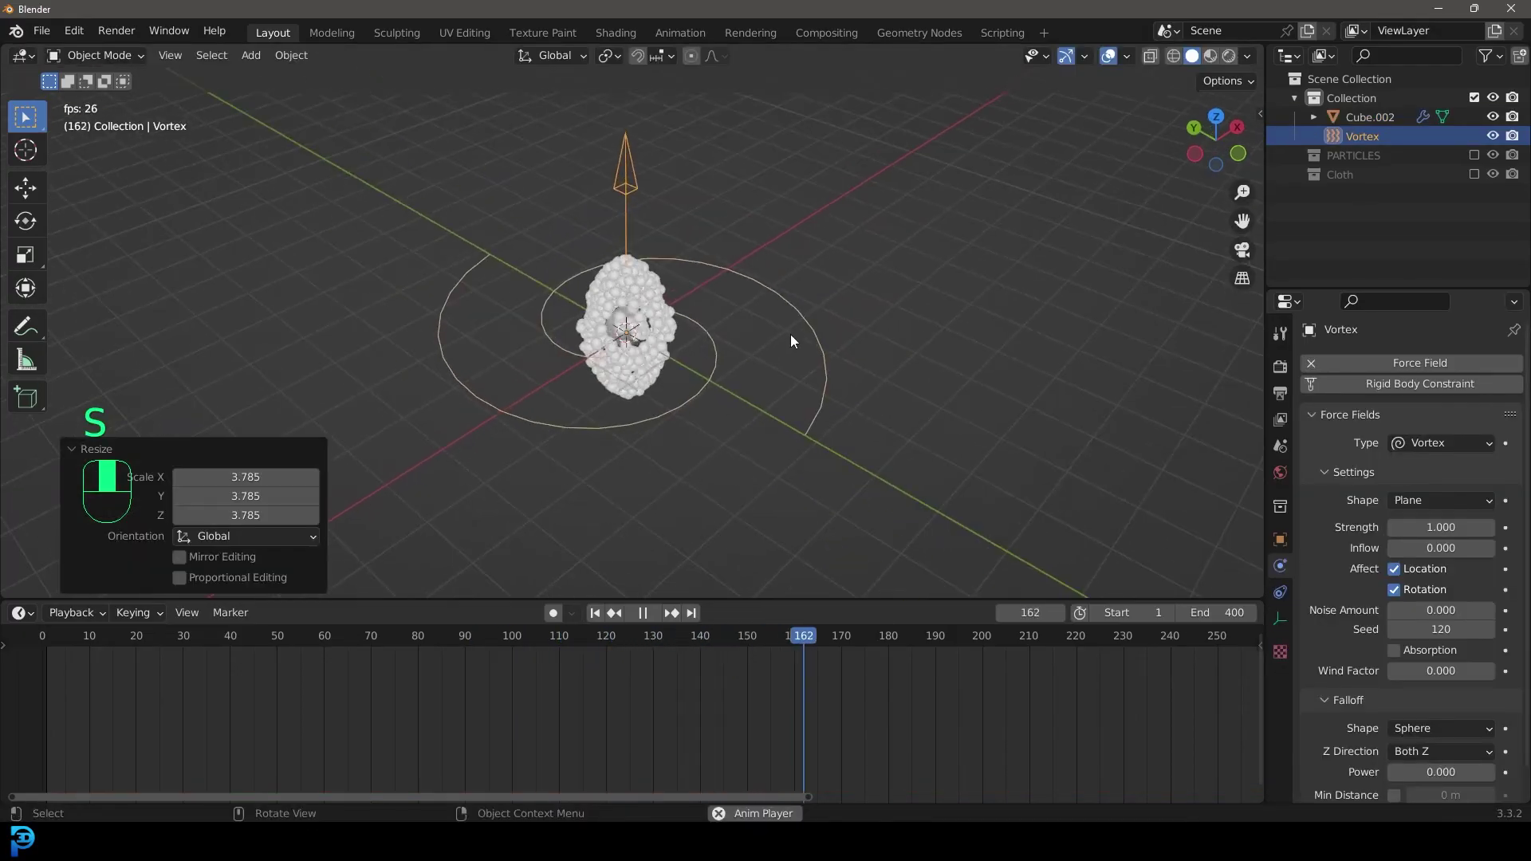
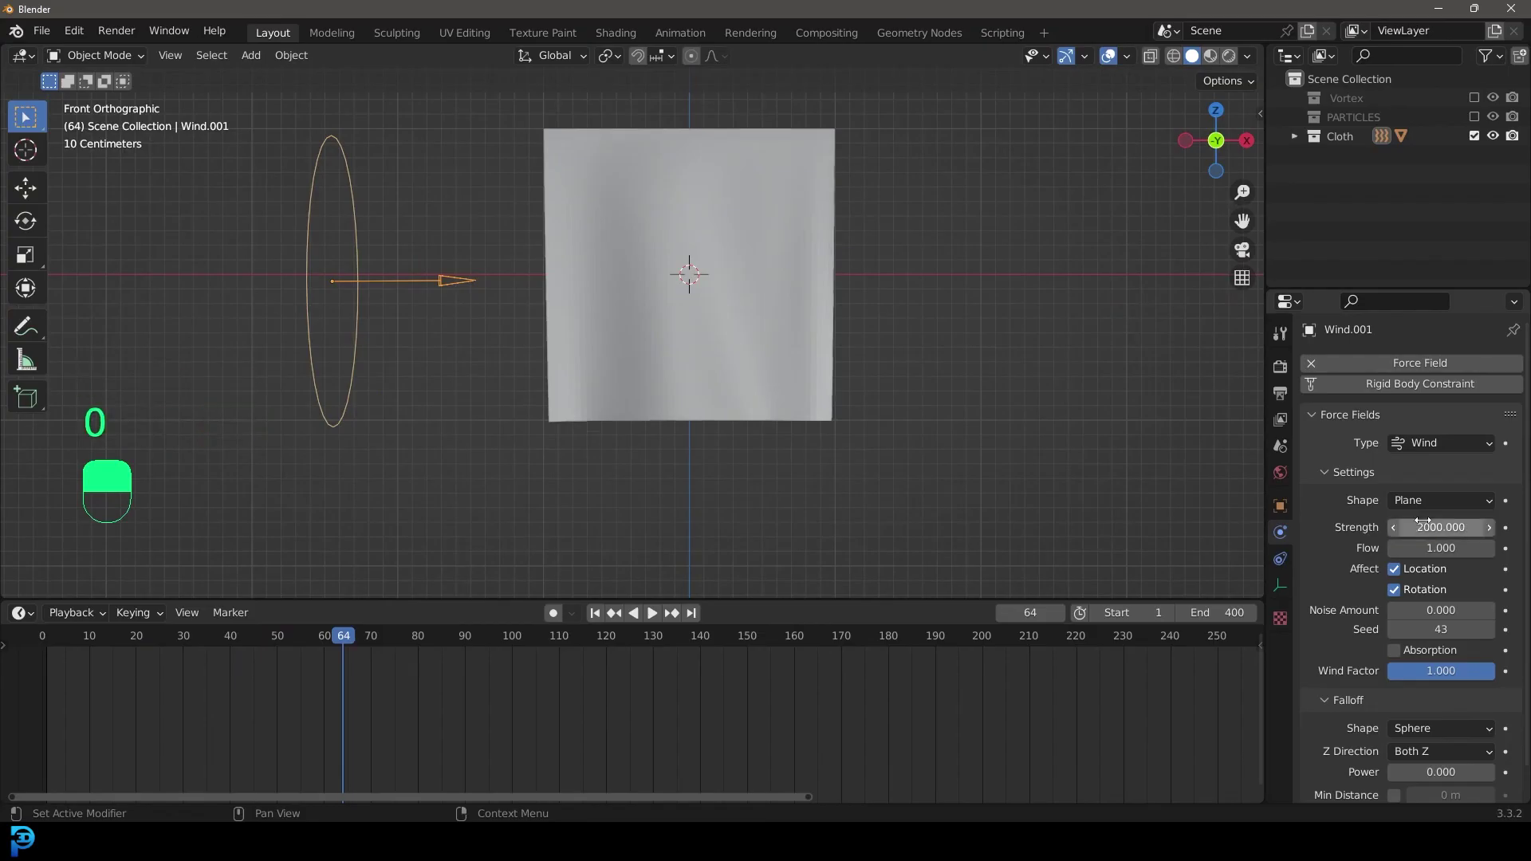
{"action": "key", "text": "shift+Left"}
{"action": "key", "text": "space"}
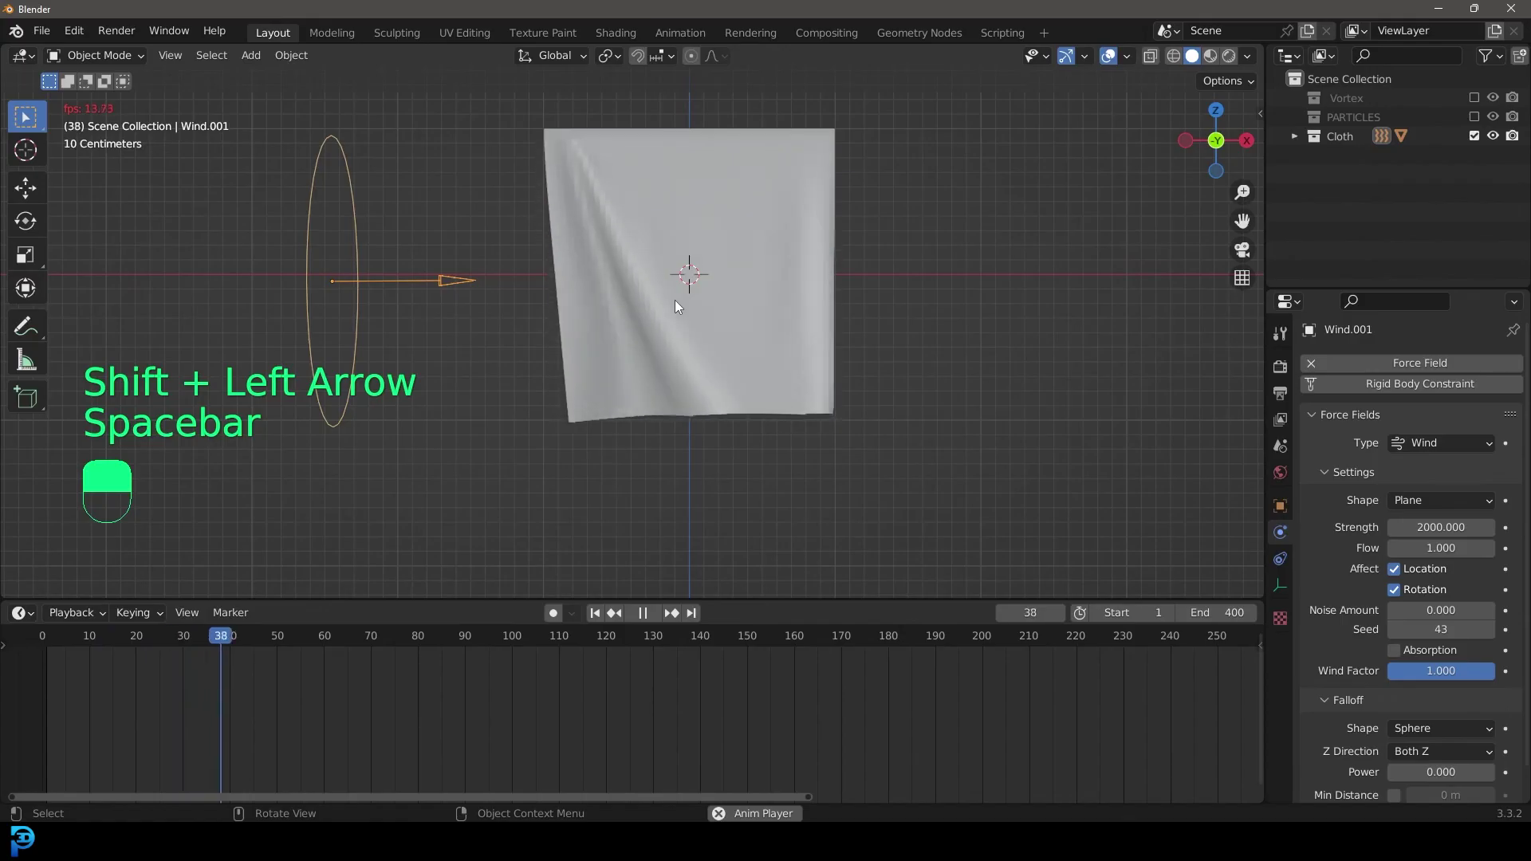
{"action": "left_click_drag", "start_coordinate": [681, 304], "coordinate": [774, 226]}
{"action": "left_click_drag", "start_coordinate": [704, 271], "coordinate": [774, 227]}
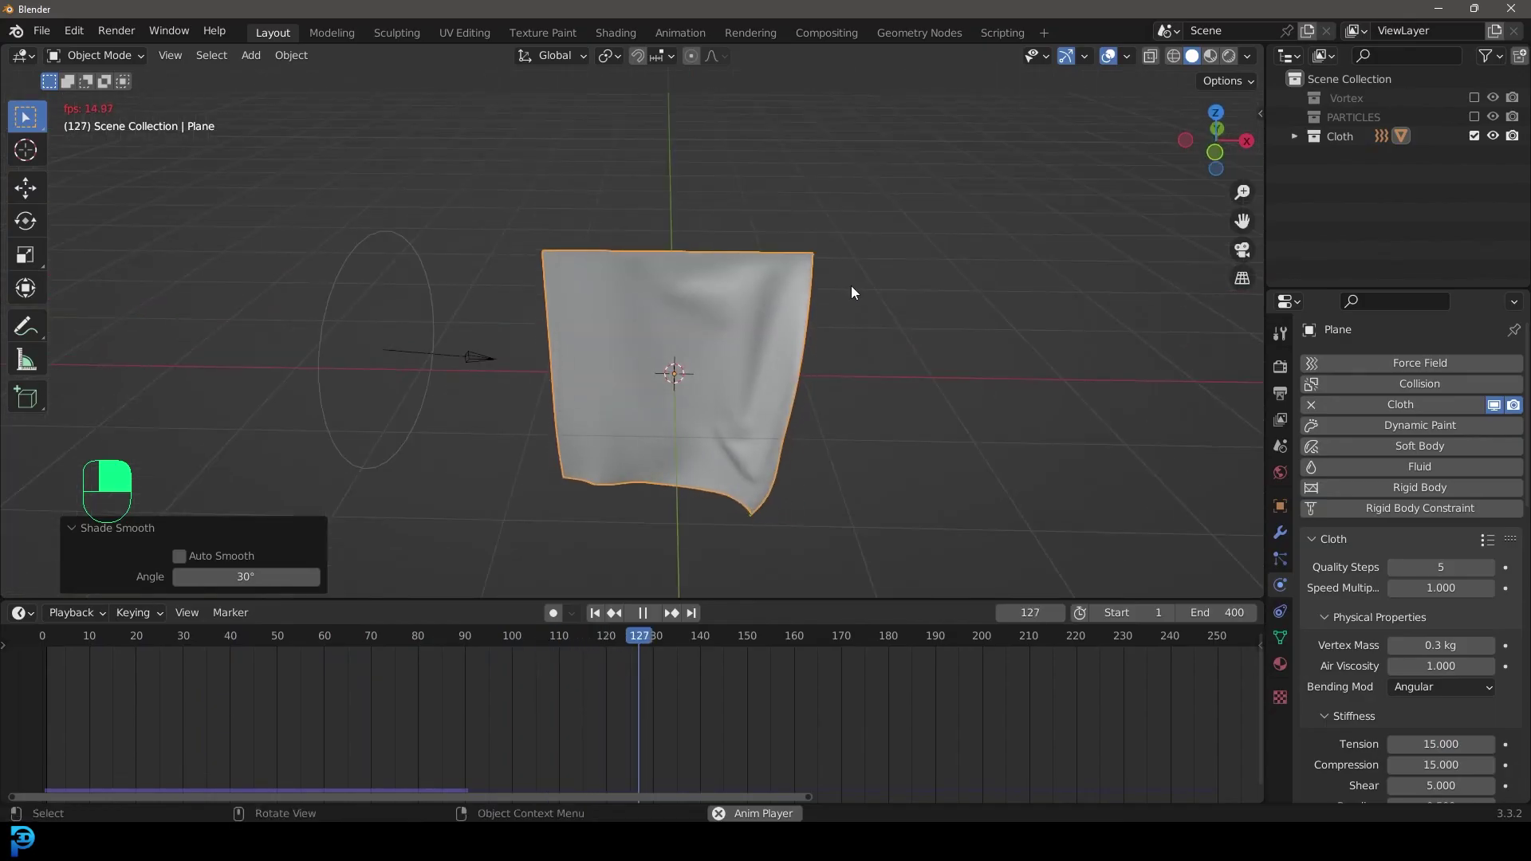
{"action": "key", "text": "space"}
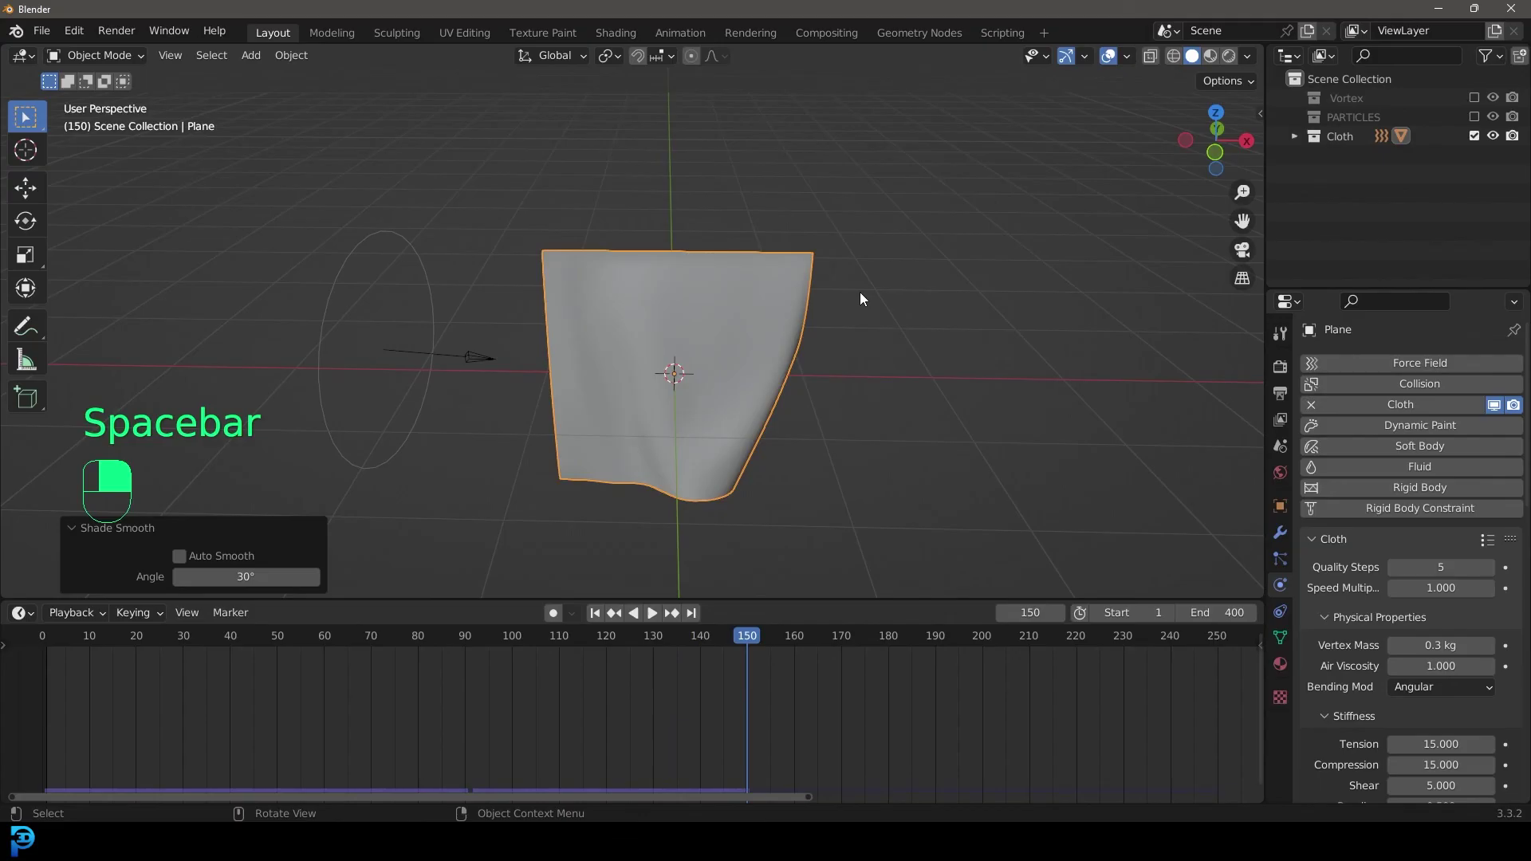
{"action": "key", "text": "space"}
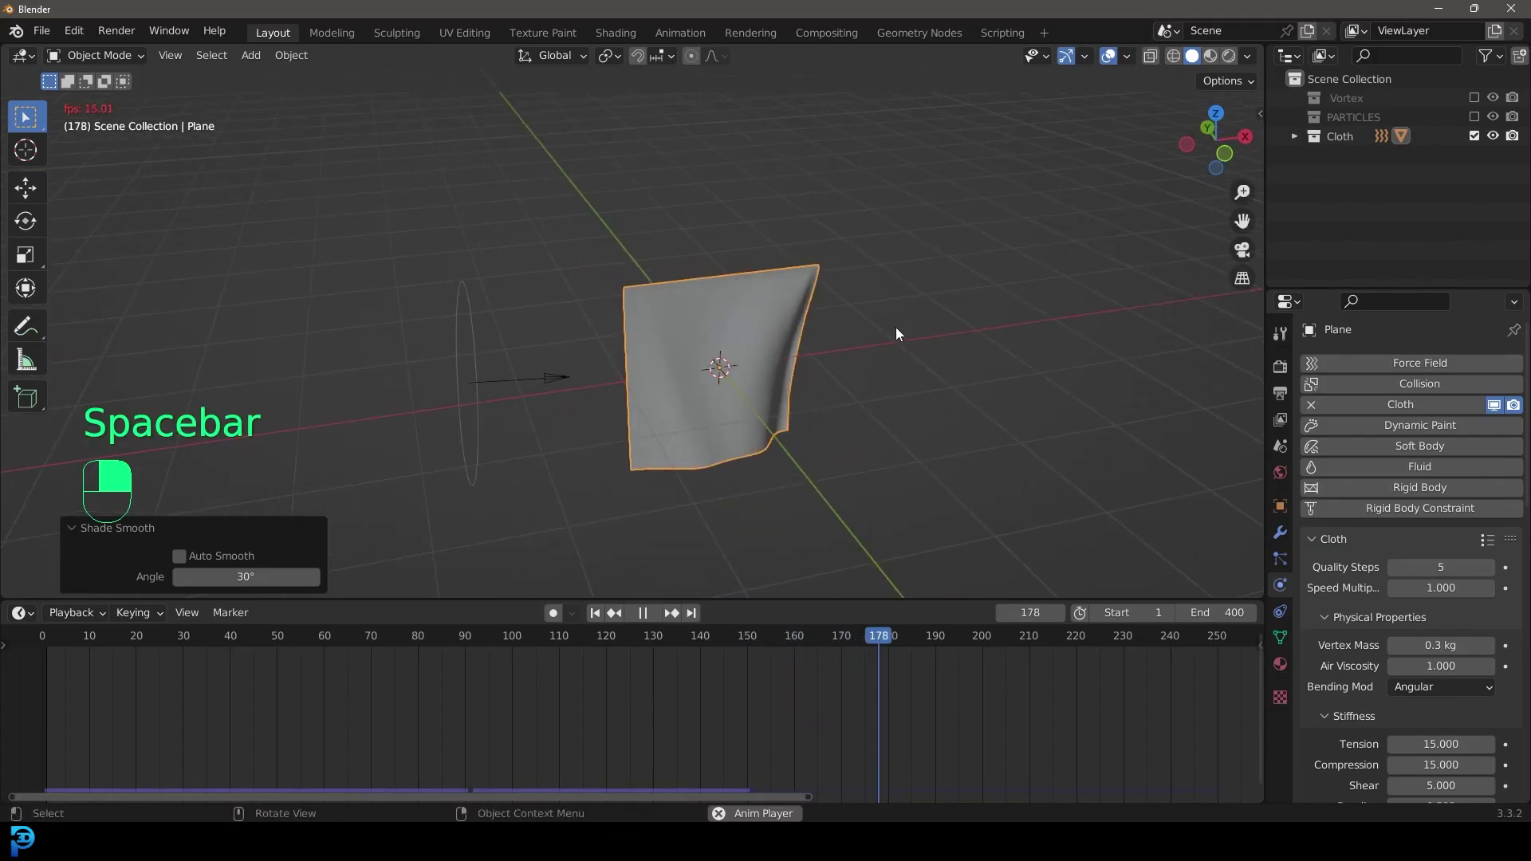
{"action": "key", "text": "space"}
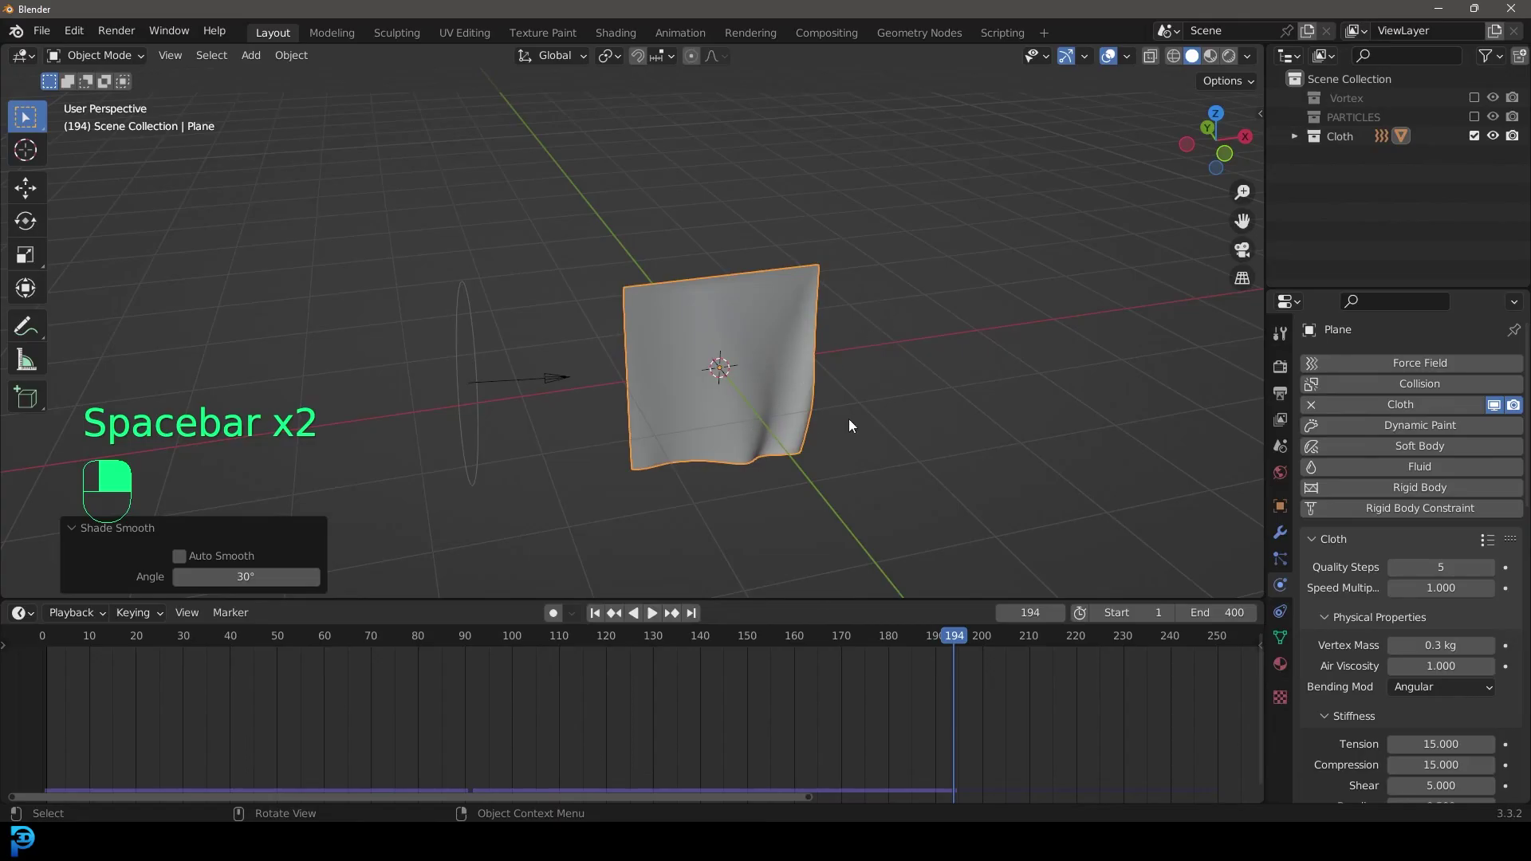
{"action": "key", "text": "KP_1"}
{"action": "left_click", "coordinate": [677, 314]}
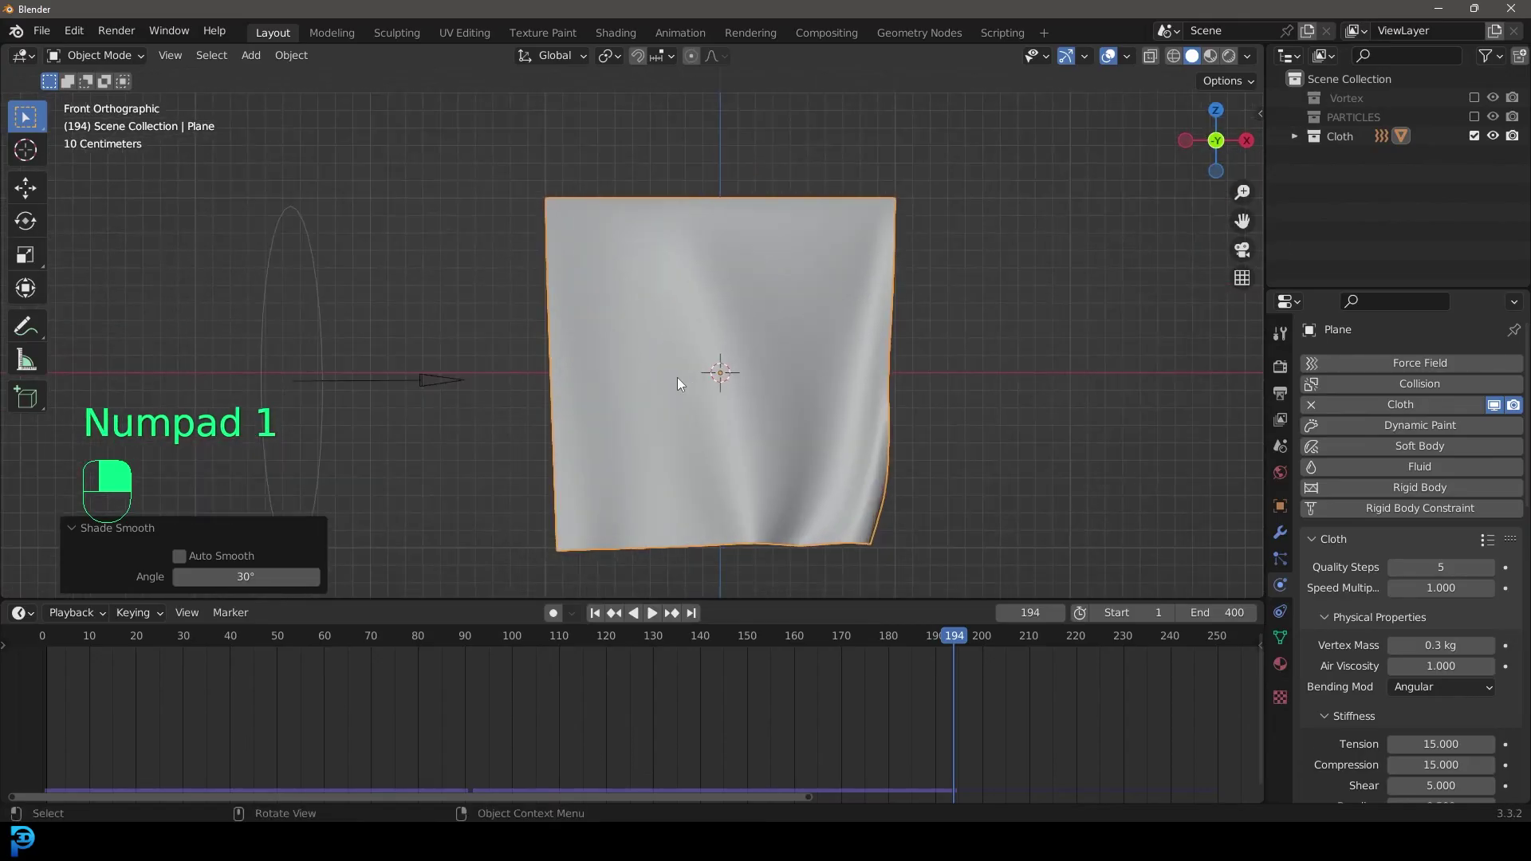